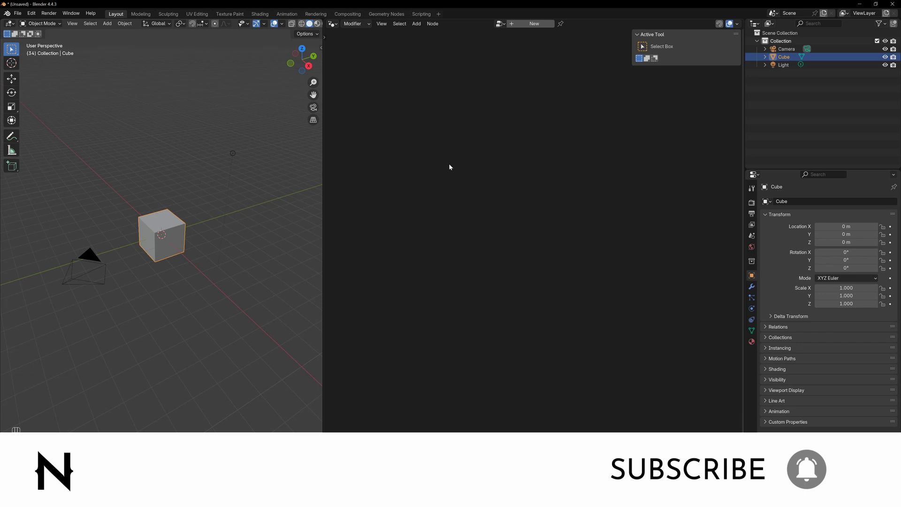
# Create a new Geometry Nodes group on the cube and rename object and group to 'Base Shape'
pyautogui.click(536, 27)
pyautogui.click(430, 162)
pyautogui.moveTo(515, 96); pyautogui.dragTo(525, 27)
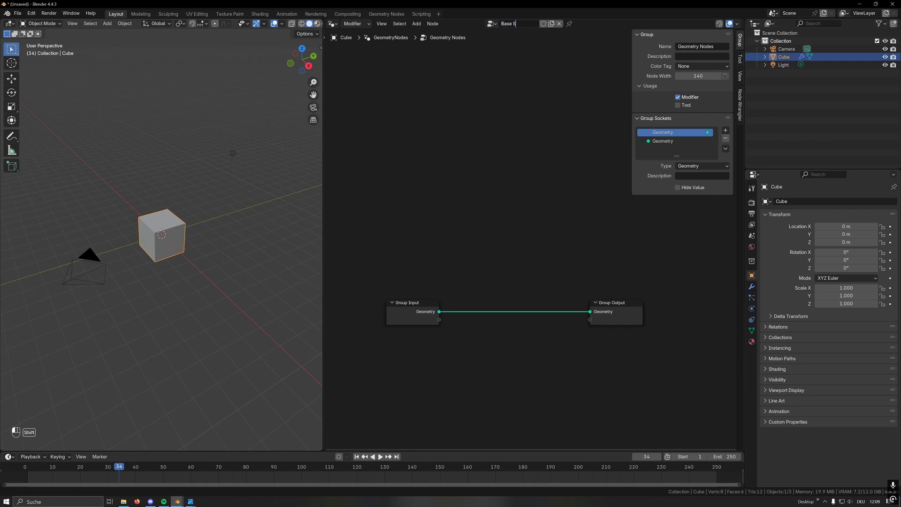
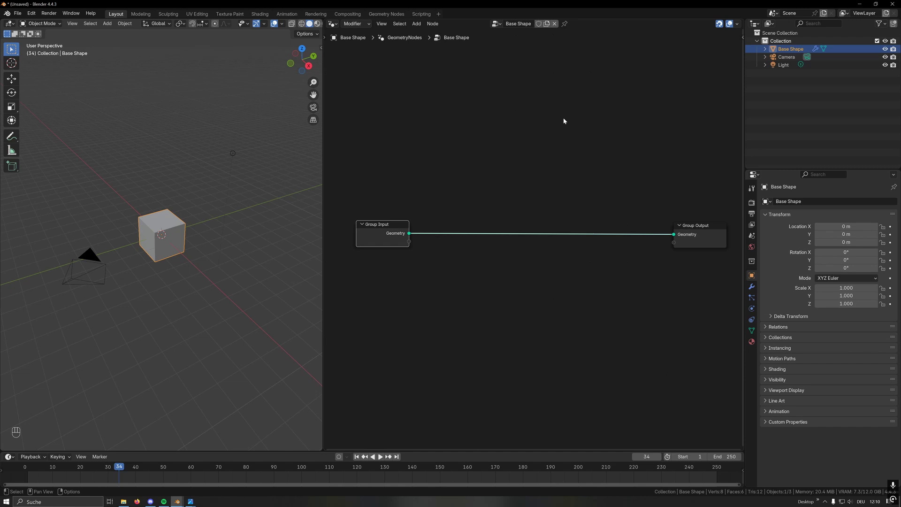
# Add a Volume Cube node and wire it into the Group Output
pyautogui.press('g')
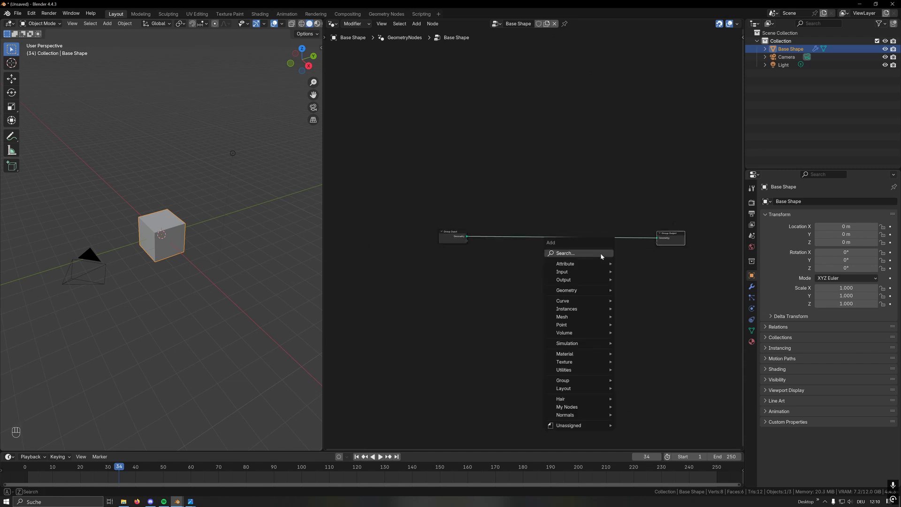
pyautogui.click(590, 236)
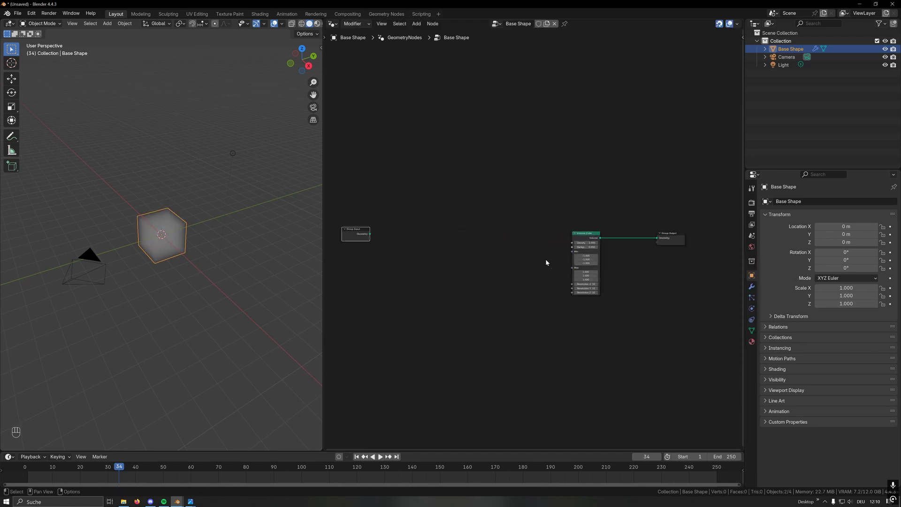
pyautogui.click(547, 287)
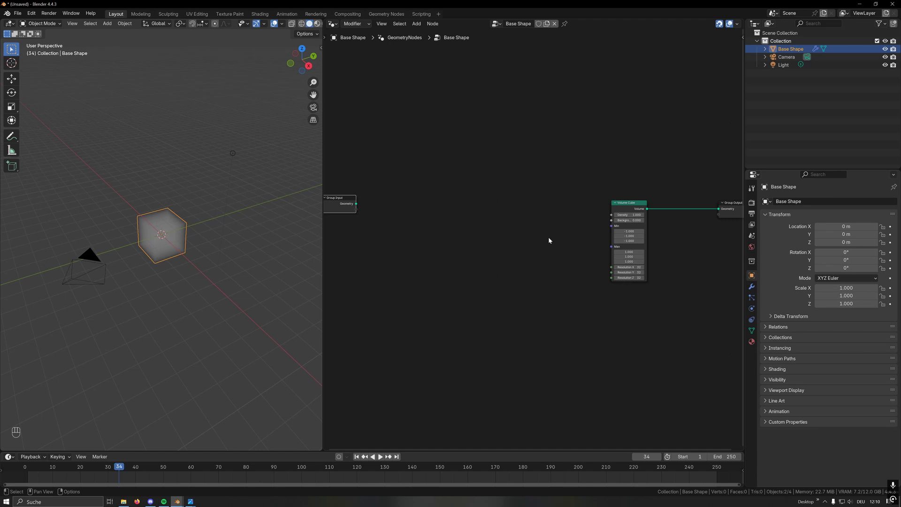
# Drive the Volume Cube density with Position → Length → Less Than 0.3, giving a soft sphere
pyautogui.press('shift+a')
pyautogui.click(442, 210)
pyautogui.click(458, 212)
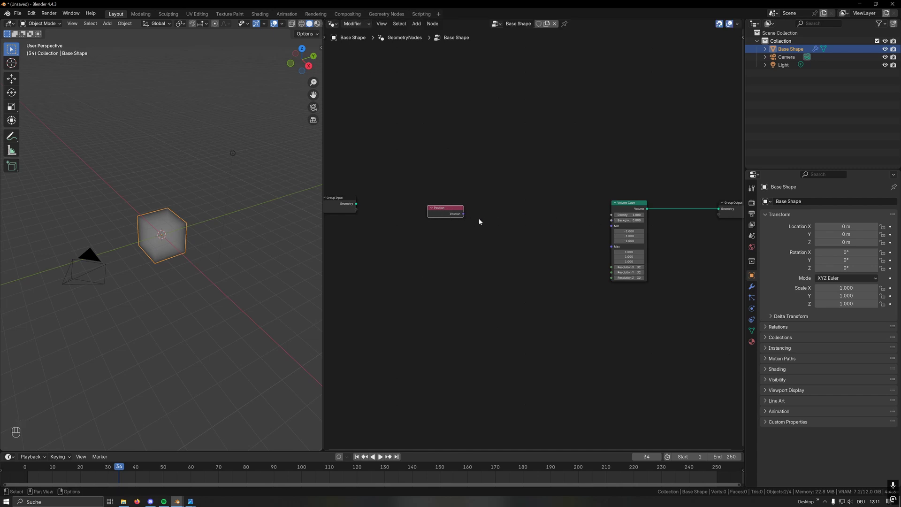
pyautogui.click(505, 217)
pyautogui.moveTo(469, 216); pyautogui.dragTo(475, 218)
pyautogui.moveTo(519, 217); pyautogui.dragTo(552, 215)
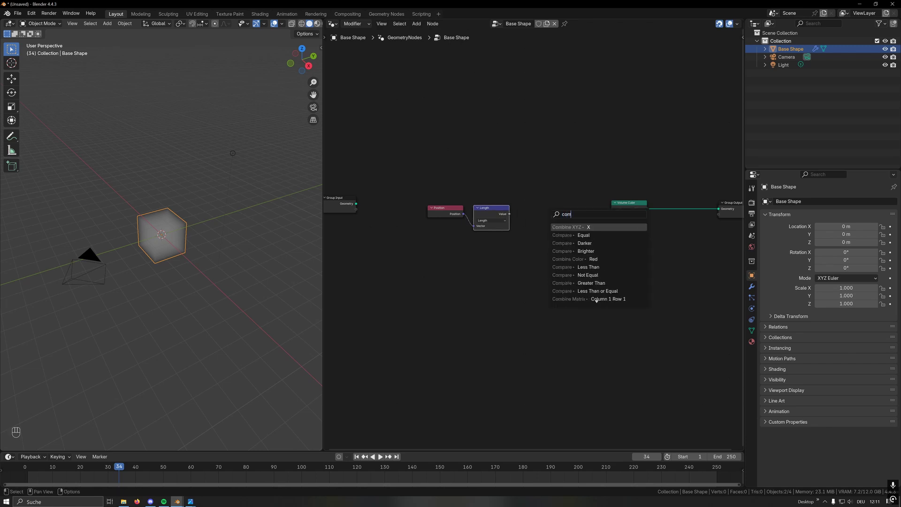
pyautogui.press('Down')
pyautogui.press('Down')
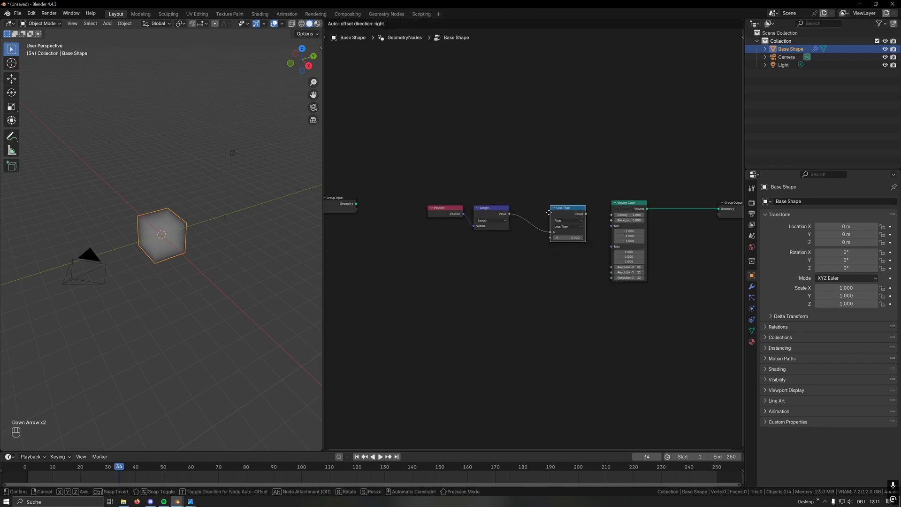
pyautogui.moveTo(554, 215); pyautogui.dragTo(610, 218)
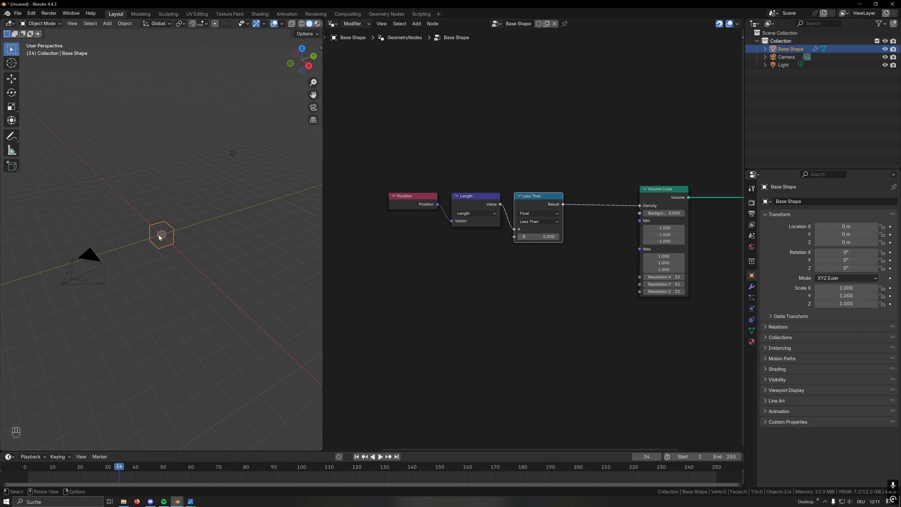
pyautogui.moveTo(161, 231); pyautogui.dragTo(216, 211)
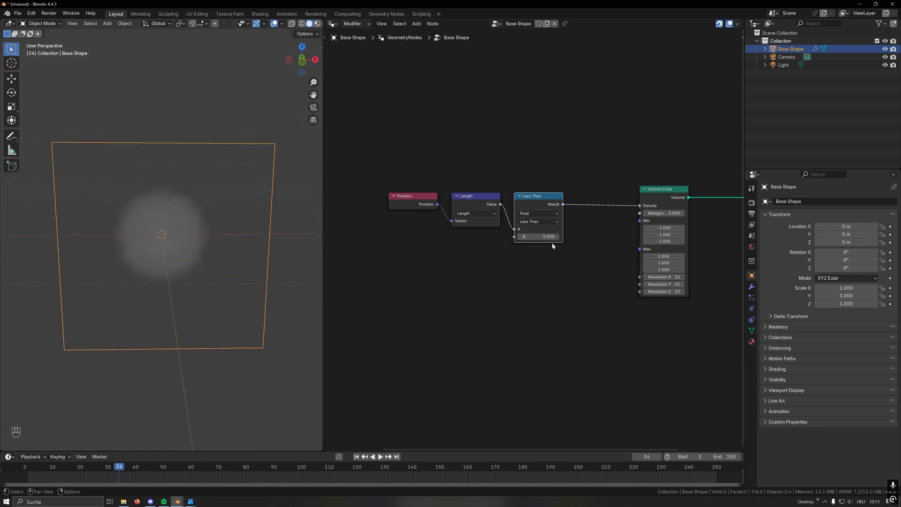
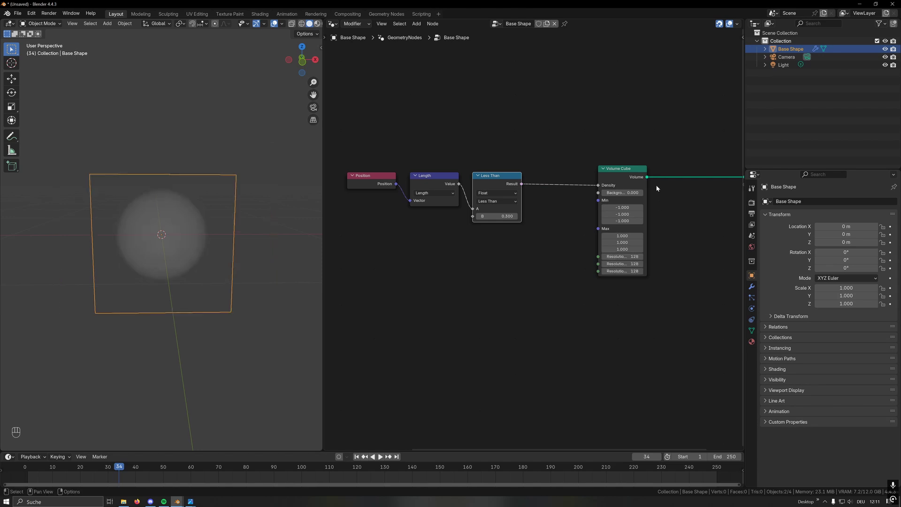
# Set the Volume Cube resolution to 128 on X, Y and Z
pyautogui.click(616, 170)
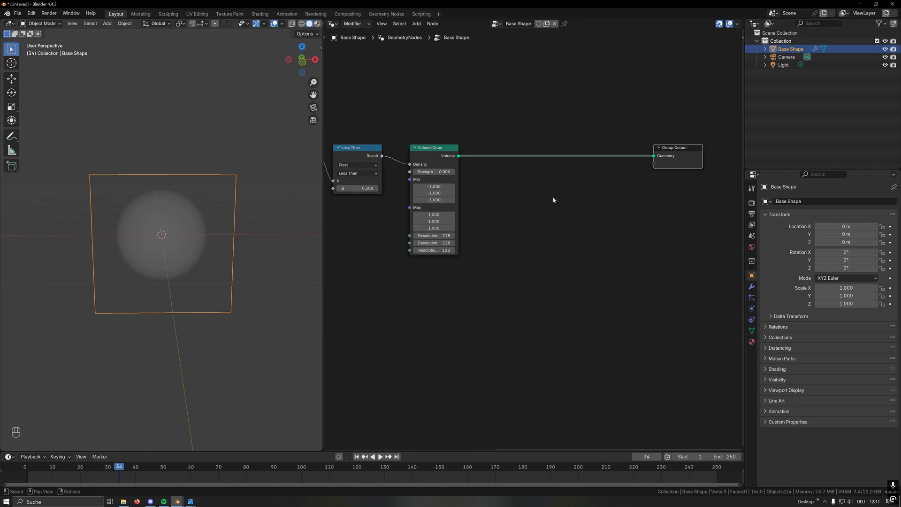
# Insert a Volume to Mesh node between the Volume Cube and the Group Output
pyautogui.press('shift+a')
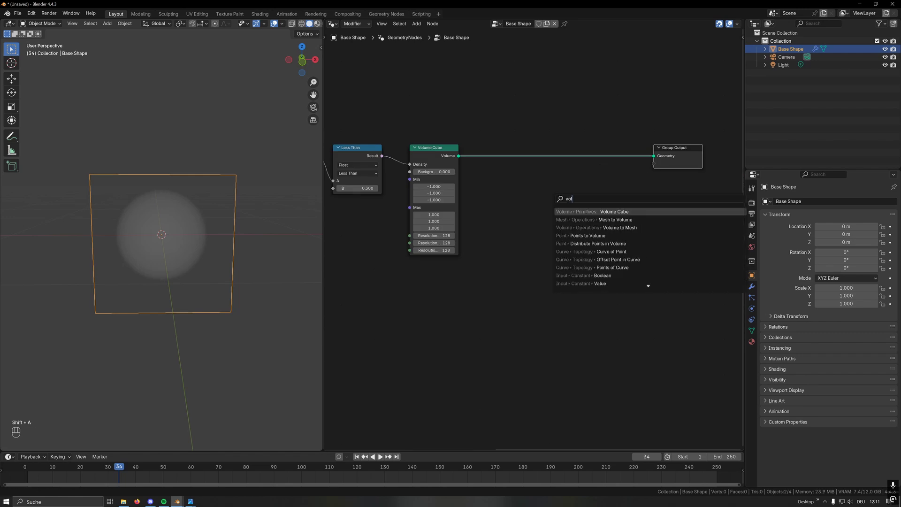
pyautogui.press('g')
pyautogui.moveTo(523, 197); pyautogui.dragTo(517, 197)
pyautogui.click(412, 209)
pyautogui.click(440, 176)
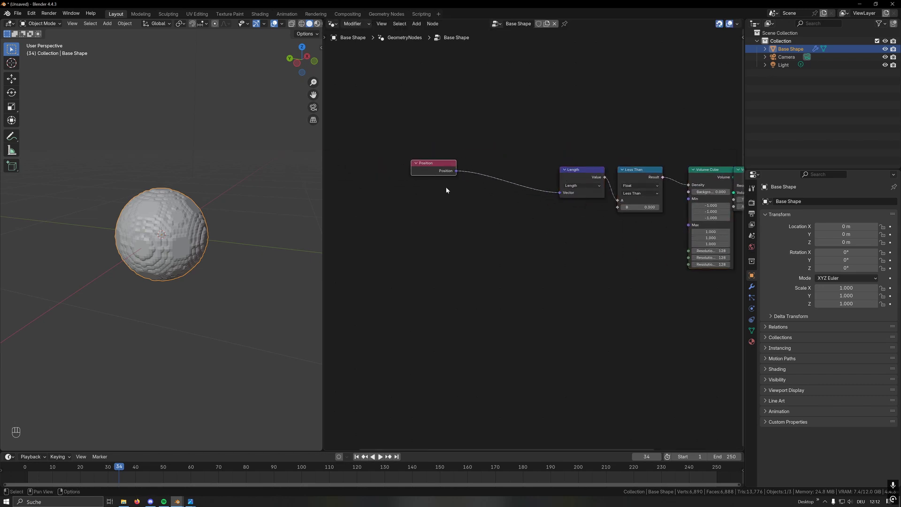
# Offset Position with a Vector Math Add fed by Noise Texture colour through a Scale node
pyautogui.press('shift+a')
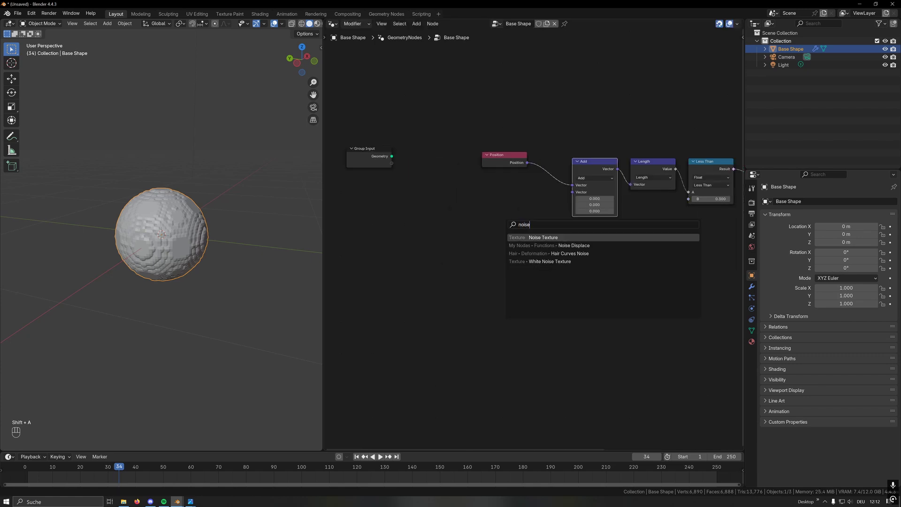
pyautogui.click(473, 228)
pyautogui.click(513, 197)
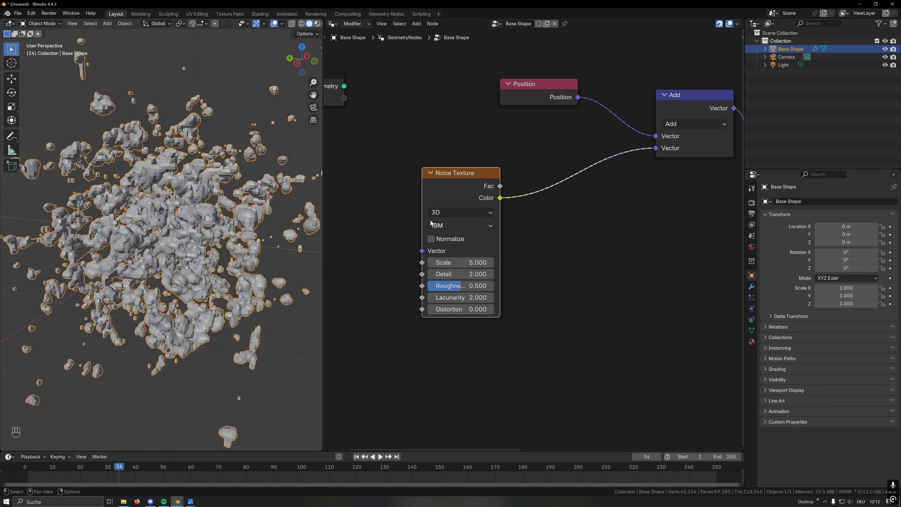
pyautogui.moveTo(158, 235); pyautogui.dragTo(226, 232)
pyautogui.press('shift+a')
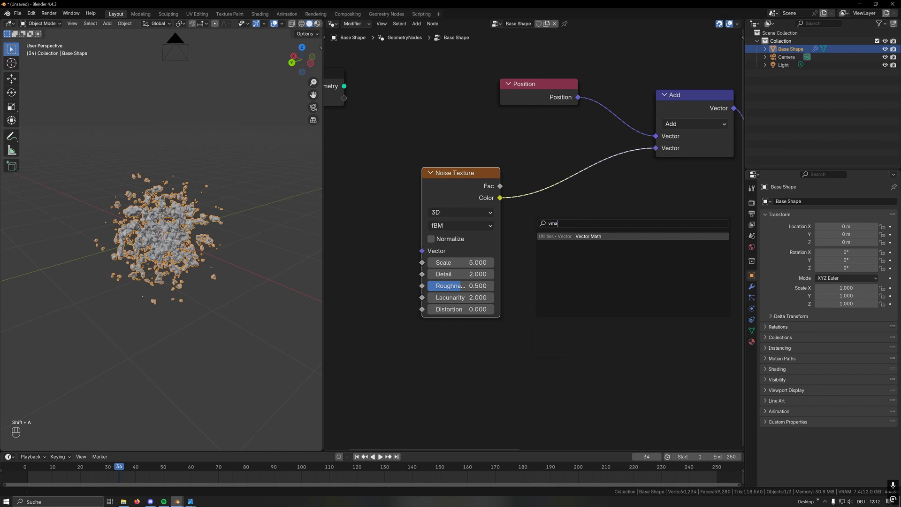
pyautogui.moveTo(568, 202); pyautogui.dragTo(574, 283)
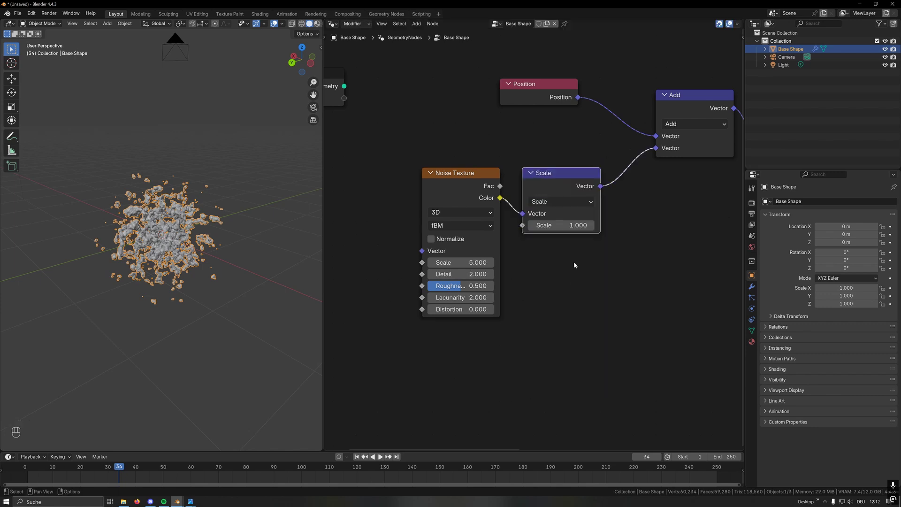
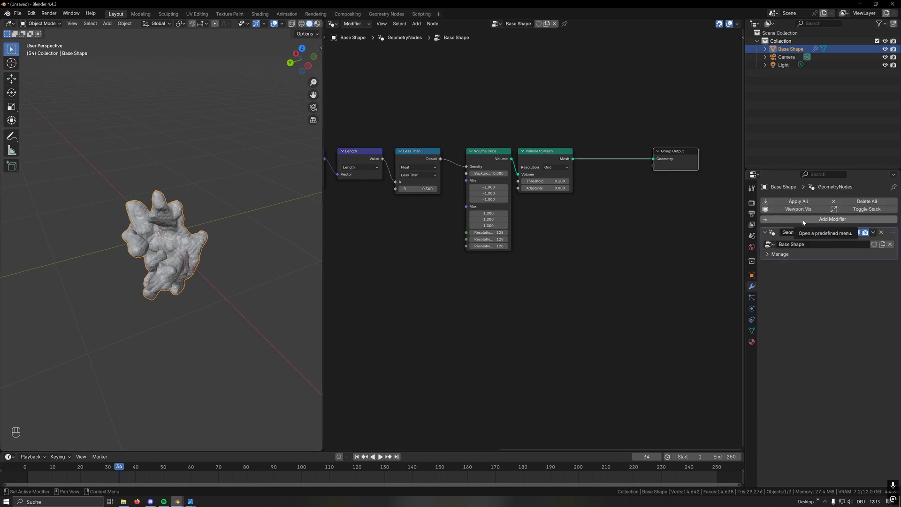
# Add a Mirror modifier with Bisect X to Base Shape and view the symmetric blob from the front
pyautogui.moveTo(804, 222); pyautogui.dragTo(804, 222)
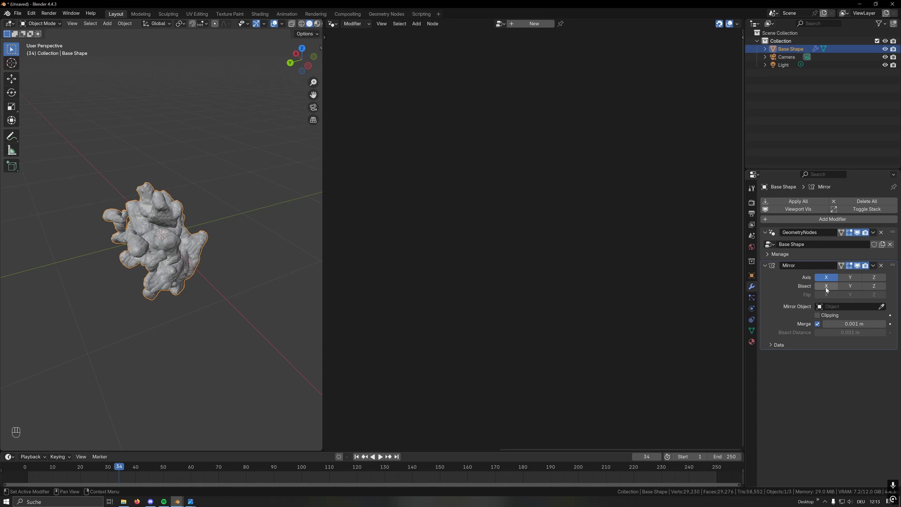
pyautogui.moveTo(171, 259); pyautogui.dragTo(856, 223)
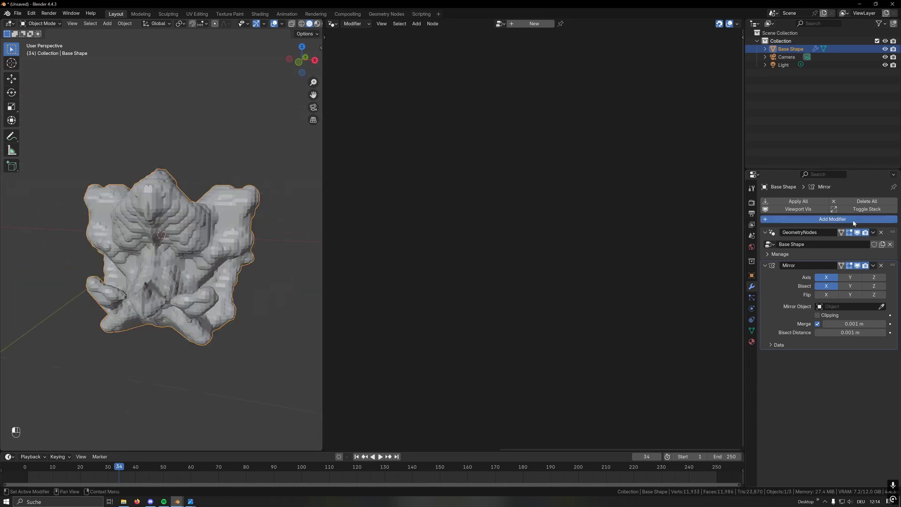
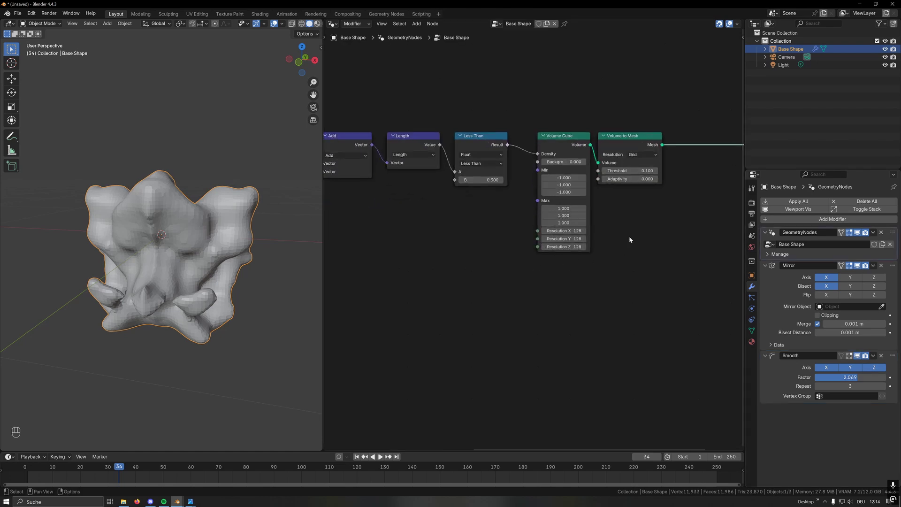
# Set the Volume Cube Min X to 0 and Resolution X to 64 so only the positive half is generated
pyautogui.click(649, 201)
pyautogui.moveTo(191, 268); pyautogui.dragTo(235, 274)
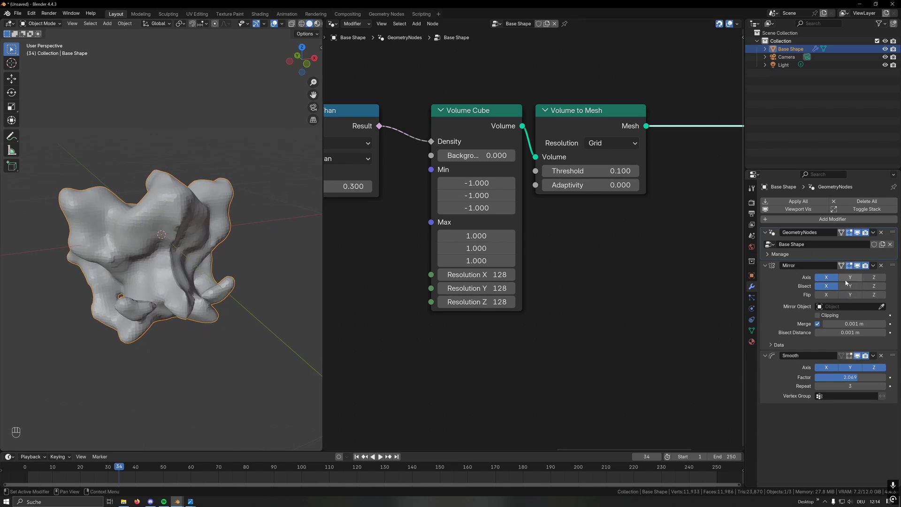
pyautogui.moveTo(261, 260); pyautogui.dragTo(252, 273)
pyautogui.click(190, 251)
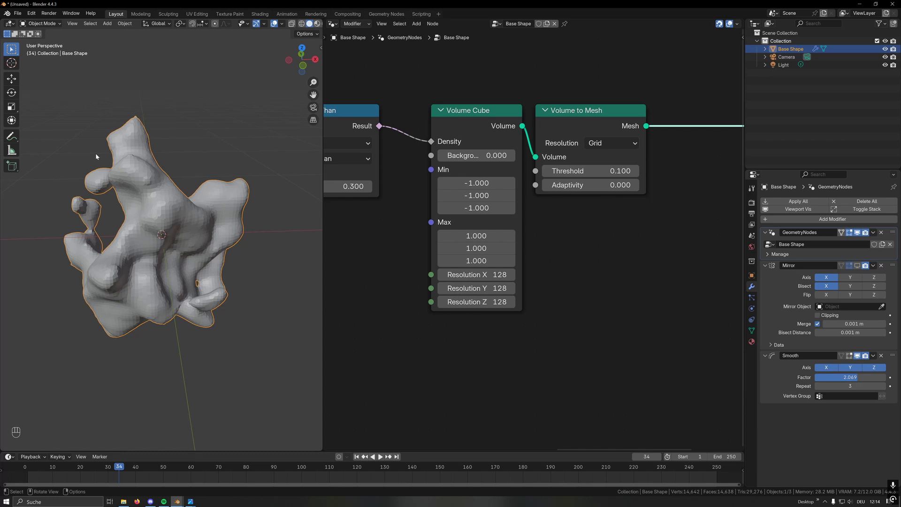
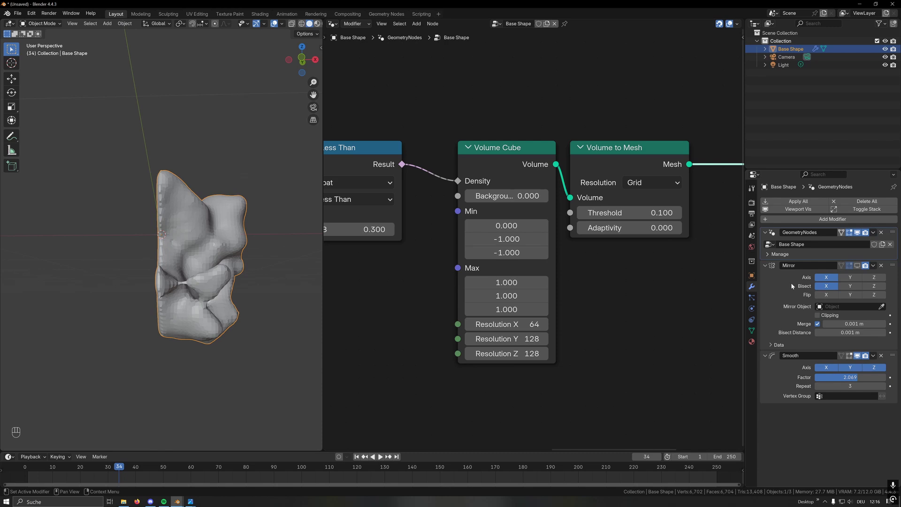
# Insert a Vector Math Multiply (1.000, 1.040, 0.290) between the noise colour and the Scale node
pyautogui.click(860, 265)
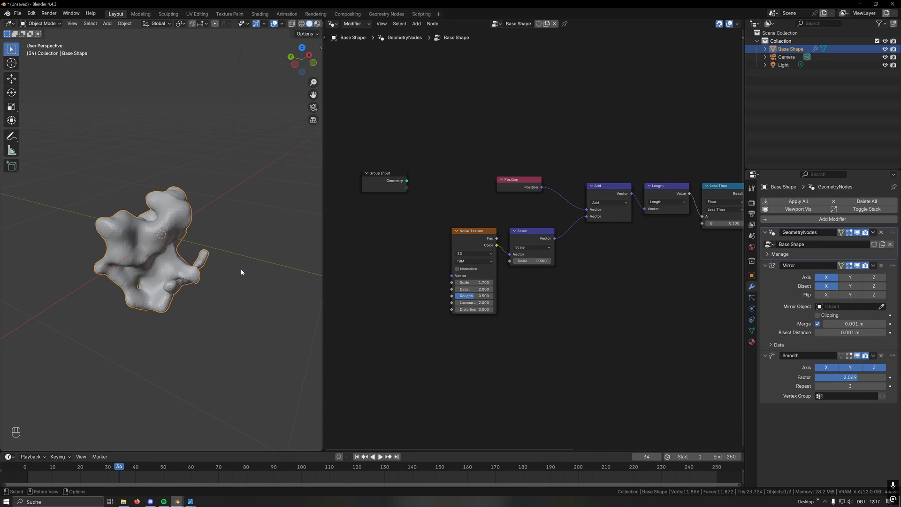
pyautogui.click(481, 244)
pyautogui.press('g')
pyautogui.press('y')
pyautogui.press('x')
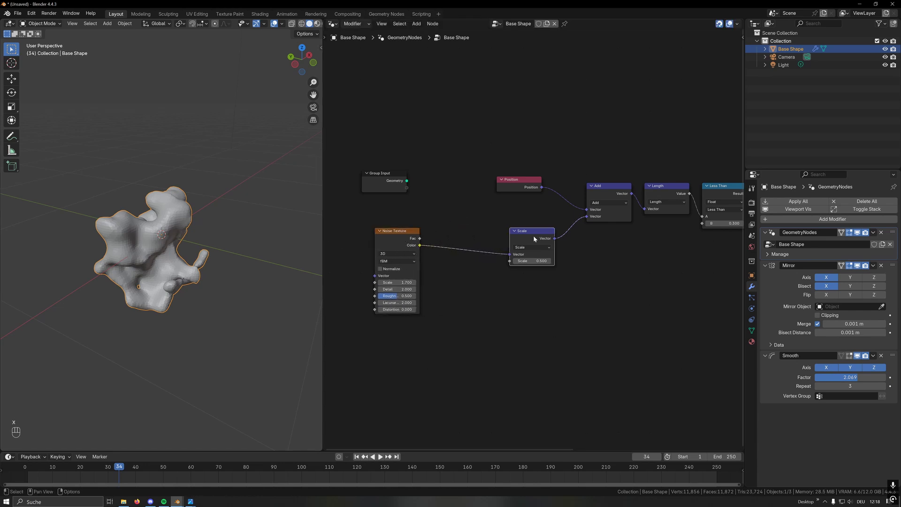
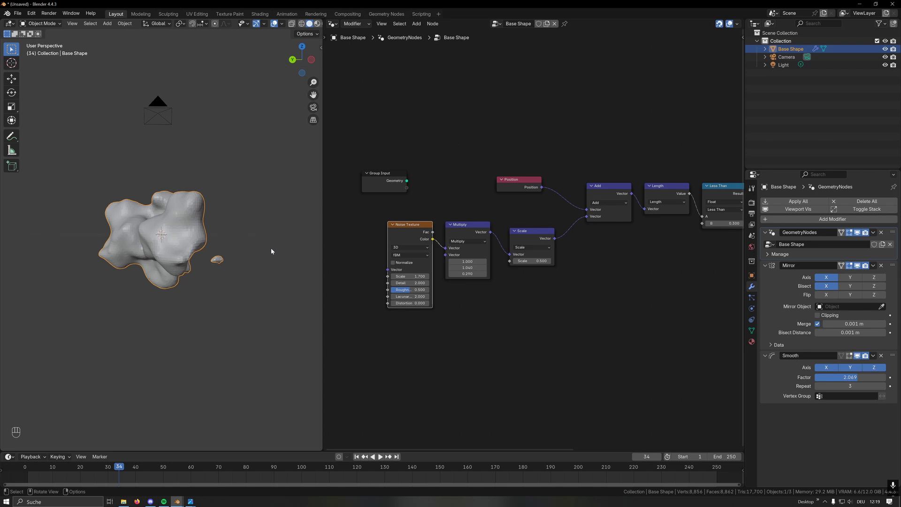
pyautogui.moveTo(261, 278); pyautogui.dragTo(221, 299)
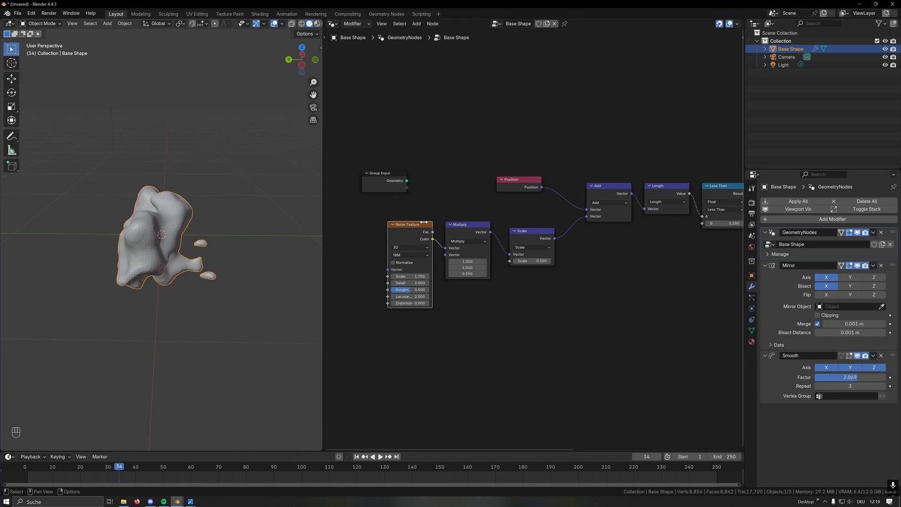
# Select the existing Position node ready to build the height-based detail chain
pyautogui.click(400, 221)
pyautogui.click(638, 185)
# Feed Position Z through Separate XYZ, a Color Ramp and a ×2 Multiply into the Noise Texture Detail
pyautogui.press('shift+d')
pyautogui.click(351, 245)
pyautogui.moveTo(418, 236); pyautogui.dragTo(452, 255)
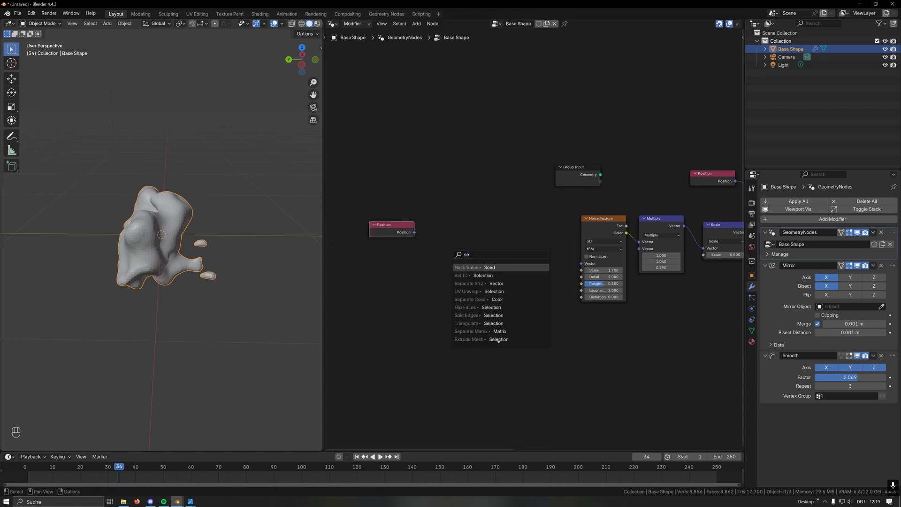
pyautogui.press('g')
pyautogui.click(450, 269)
pyautogui.moveTo(430, 254); pyautogui.dragTo(472, 256)
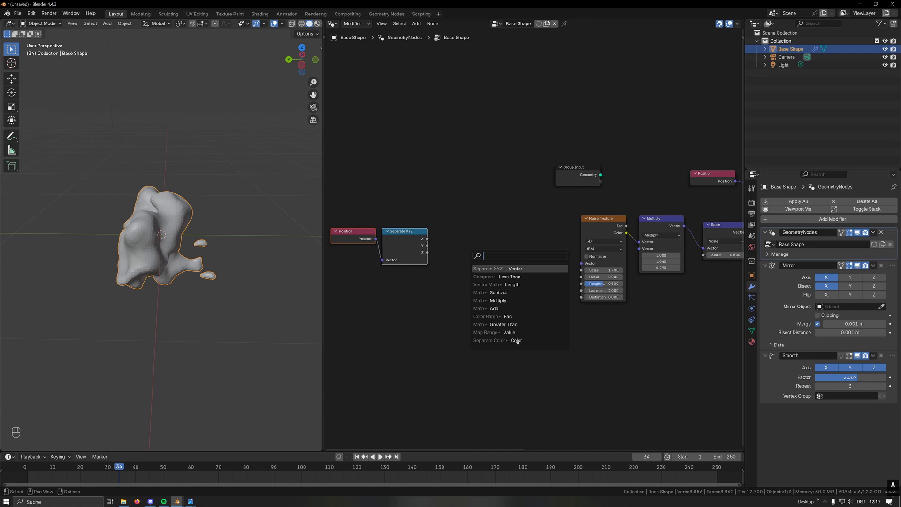
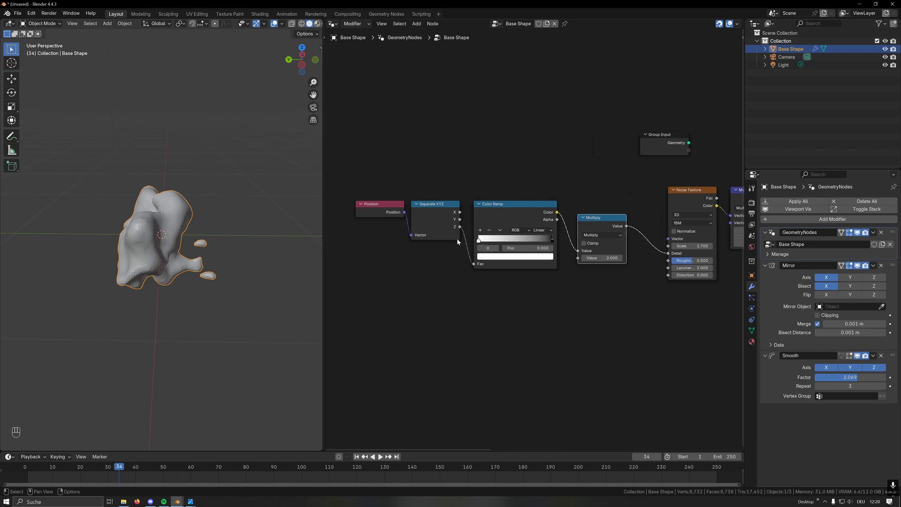
pyautogui.click(171, 246)
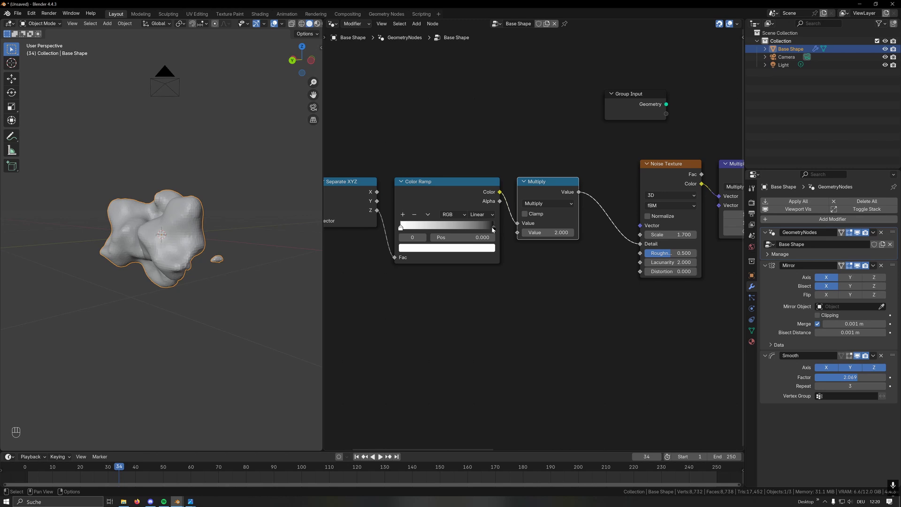
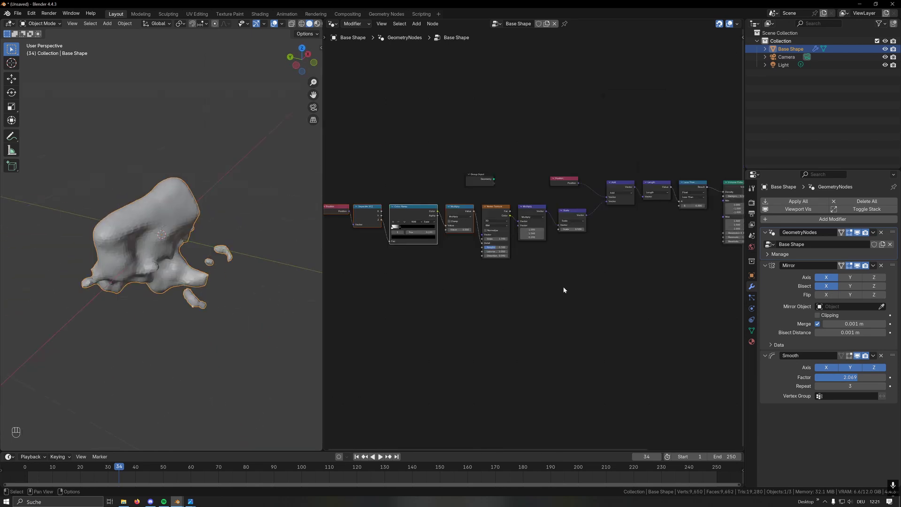
# Add Accumulate Field, Face Area, Attribute Statistic and Mesh Island nodes near the output
pyautogui.click(699, 280)
pyautogui.click(448, 197)
pyautogui.moveTo(166, 257); pyautogui.dragTo(155, 236)
pyautogui.click(222, 273)
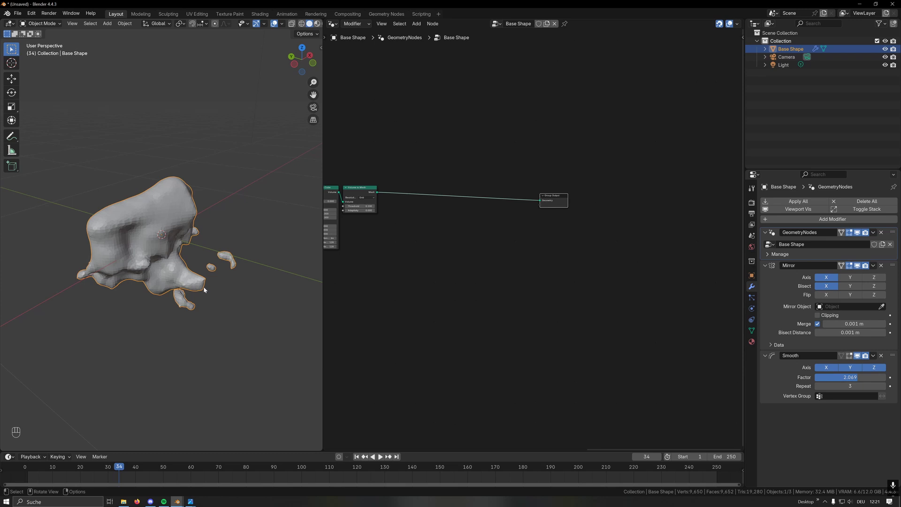
pyautogui.press('shift+a')
pyautogui.press('BackSpace')
pyautogui.press('c')
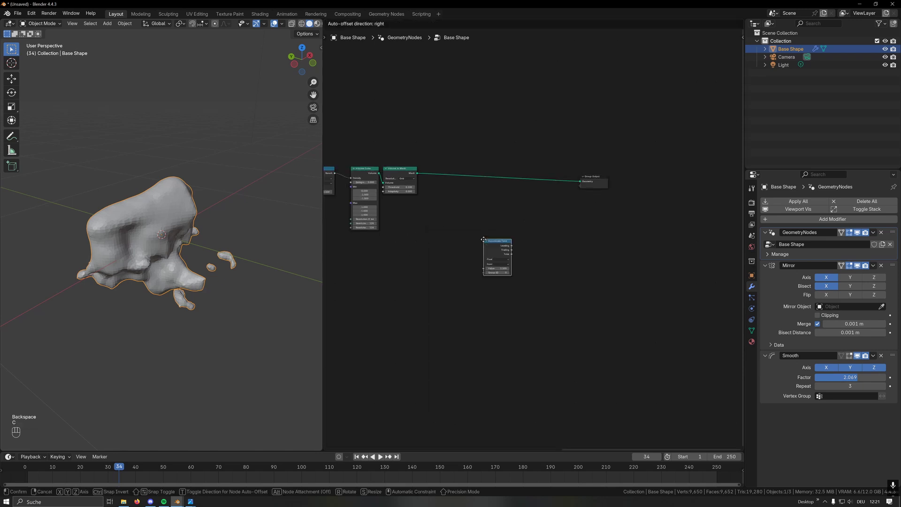
pyautogui.click(439, 219)
pyautogui.press('shift+a')
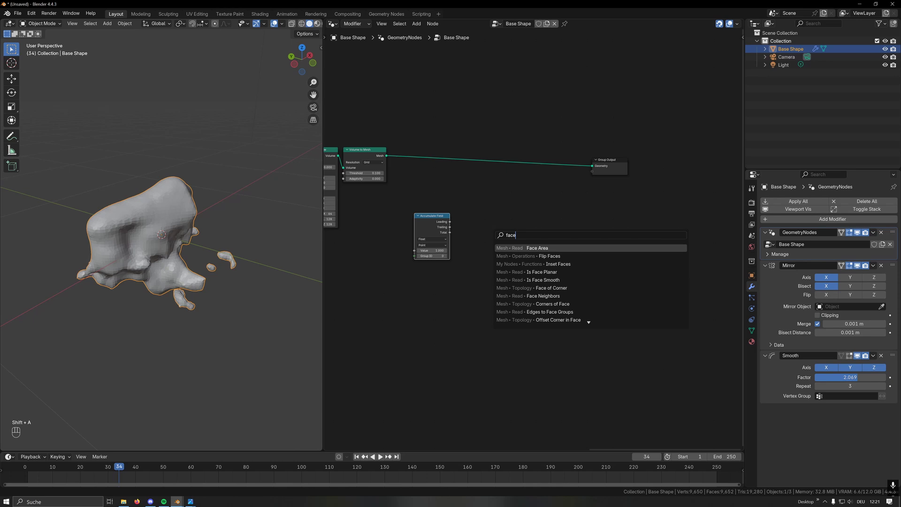
pyautogui.click(365, 237)
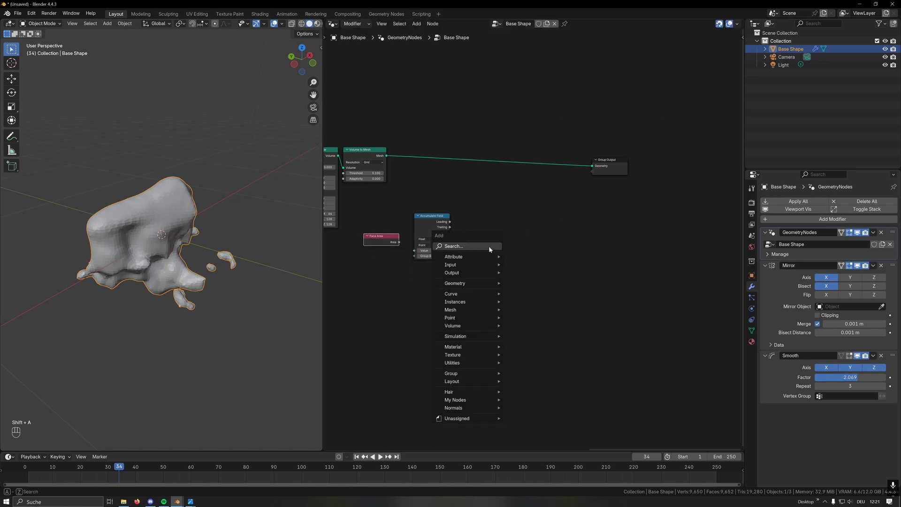
pyautogui.press('shift+a')
pyautogui.press('Down')
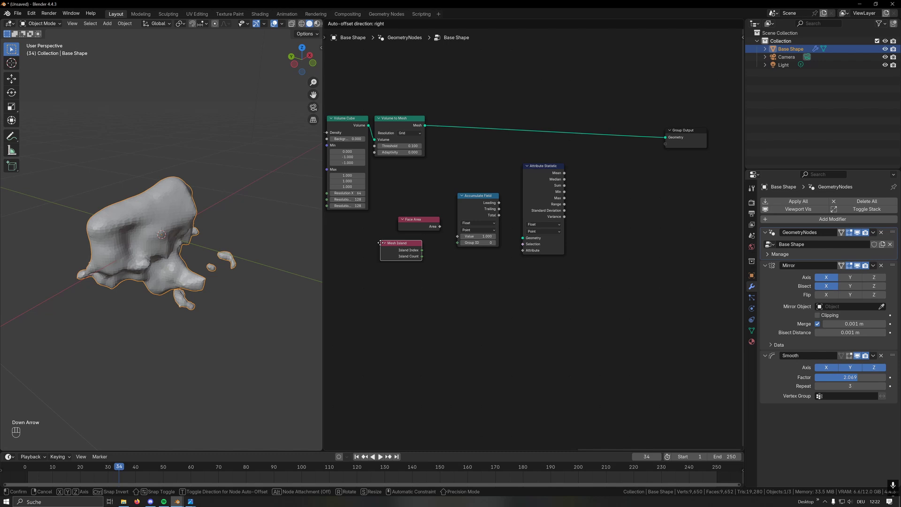
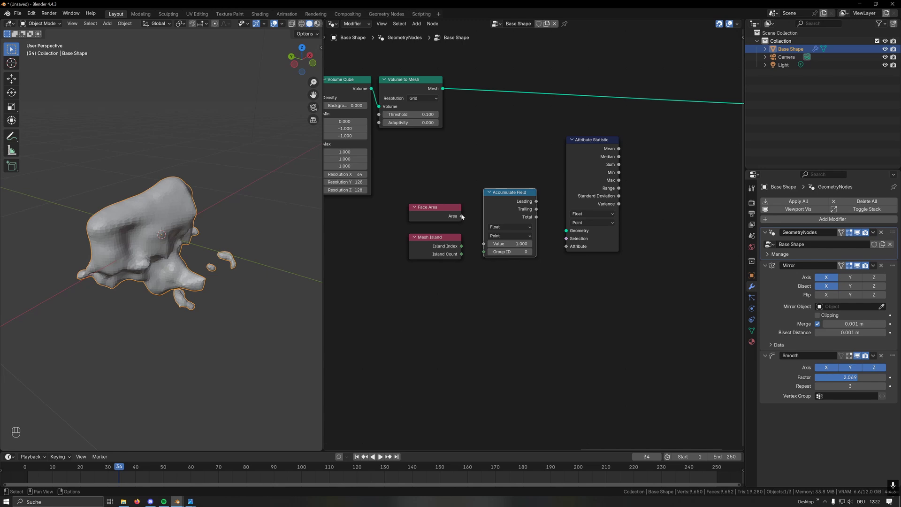
# Accumulate face area grouped by island index and feed the totals into the Attribute Statistic
pyautogui.moveTo(464, 218); pyautogui.dragTo(485, 243)
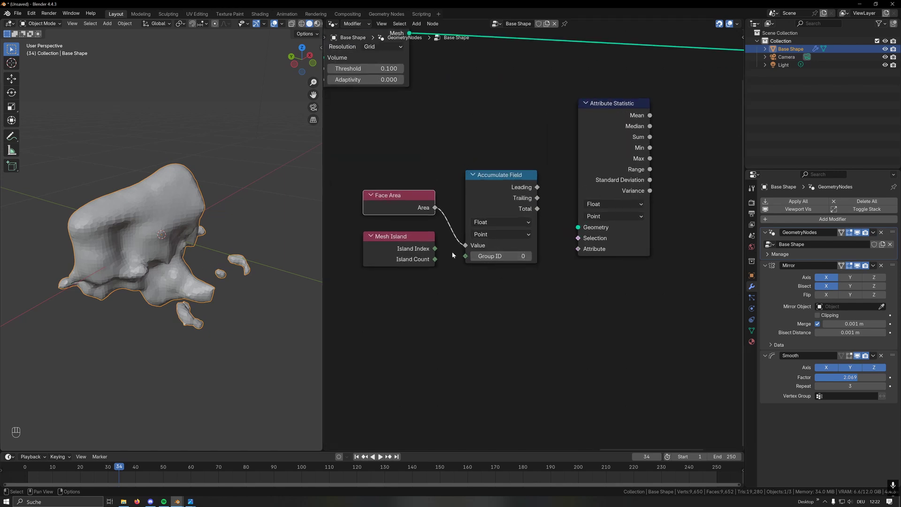
pyautogui.click(418, 256)
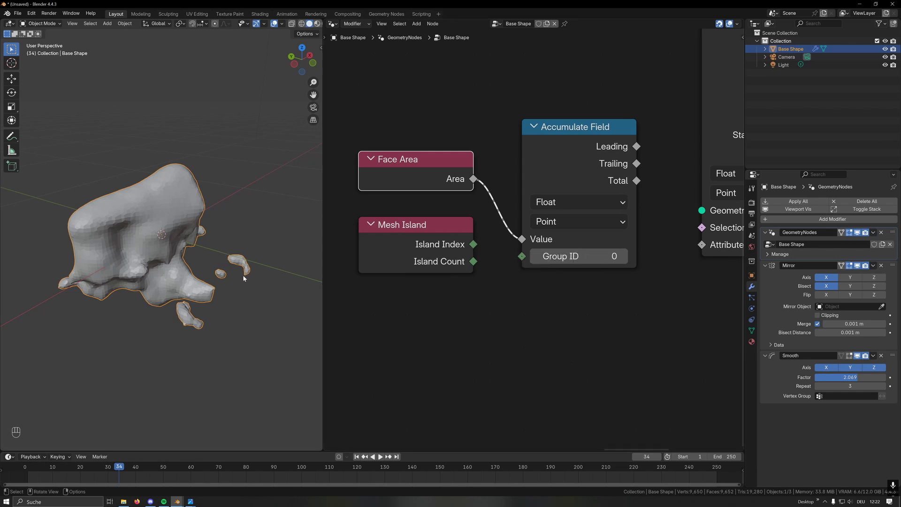
pyautogui.click(473, 248)
pyautogui.moveTo(370, 96); pyautogui.dragTo(538, 281)
pyautogui.click(557, 219)
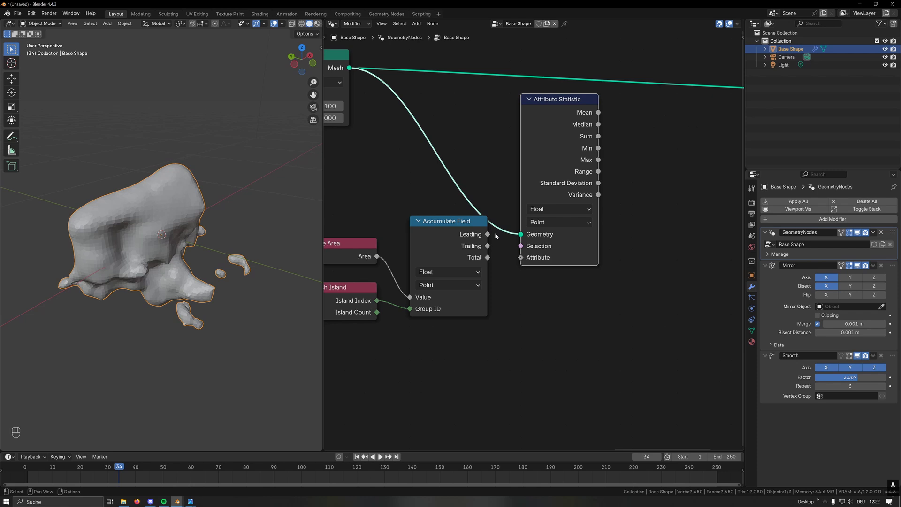
pyautogui.moveTo(489, 261); pyautogui.dragTo(519, 260)
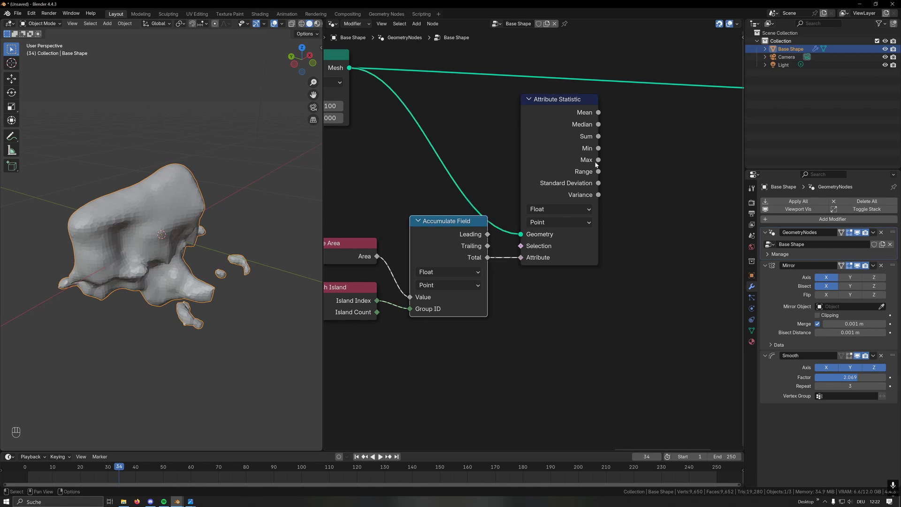
# Compare each island's total area against the statistic's Max with a Less Than node and preview it
pyautogui.press('shift+a')
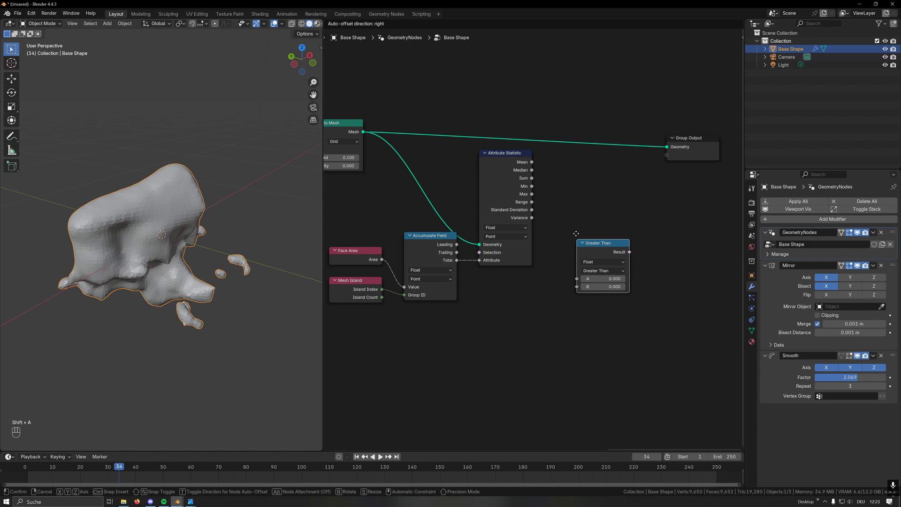
pyautogui.click(564, 215)
pyautogui.moveTo(459, 261); pyautogui.dragTo(533, 203)
pyautogui.moveTo(535, 204); pyautogui.dragTo(567, 268)
pyautogui.moveTo(599, 248); pyautogui.dragTo(588, 266)
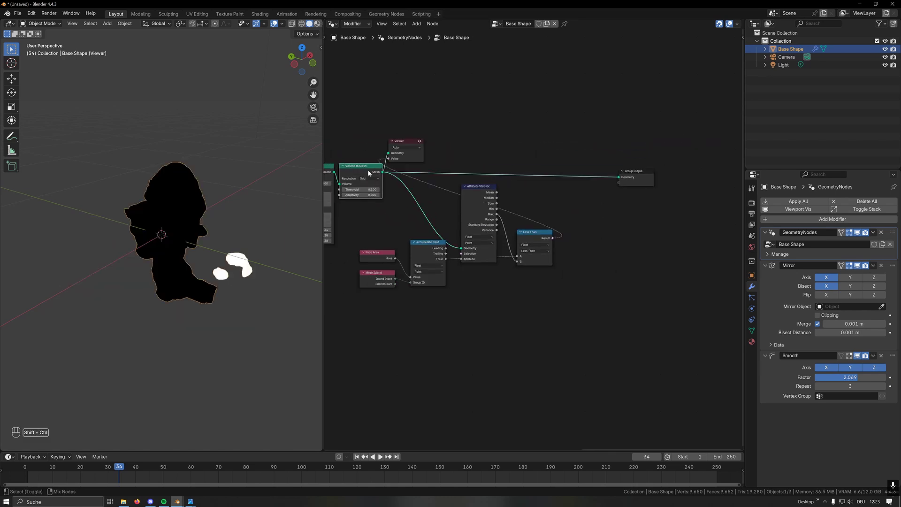
pyautogui.moveTo(208, 270); pyautogui.dragTo(166, 259)
# Delete geometry selected by the comparison before the Group Output, leaving only the largest island
pyautogui.press('shift+a')
pyautogui.moveTo(553, 235); pyautogui.dragTo(606, 205)
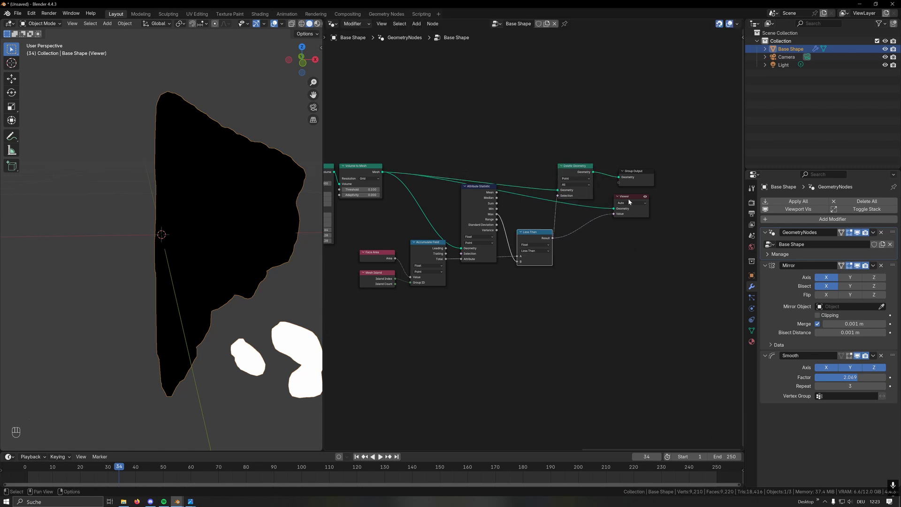
pyautogui.press('ctrl+x')
pyautogui.moveTo(167, 273); pyautogui.dragTo(245, 260)
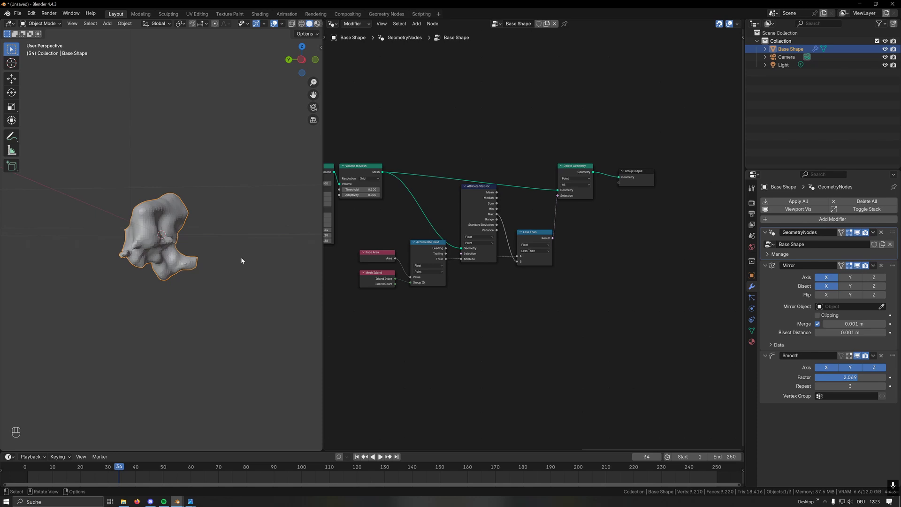
# Raise the Smooth modifier's Factor on Base Shape to about 2.44 for a softer, rounder blob
pyautogui.click(539, 271)
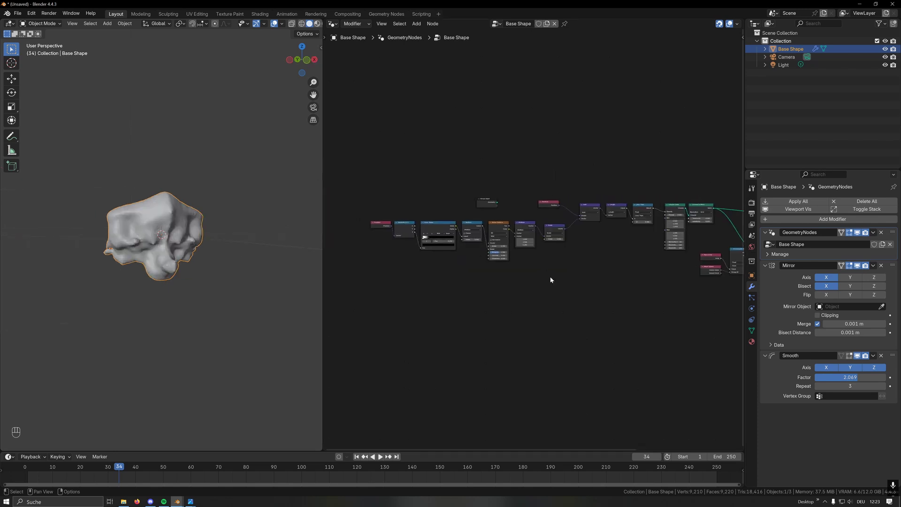
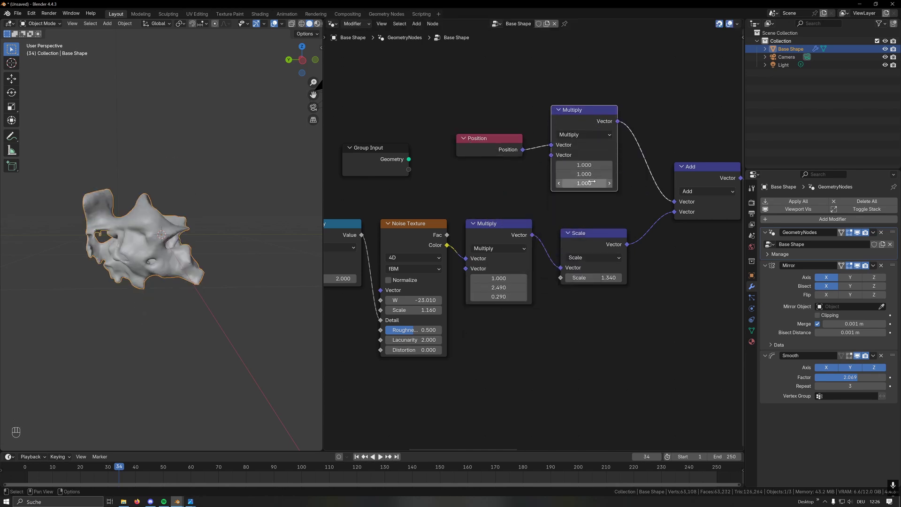
pyautogui.moveTo(227, 231); pyautogui.dragTo(193, 254)
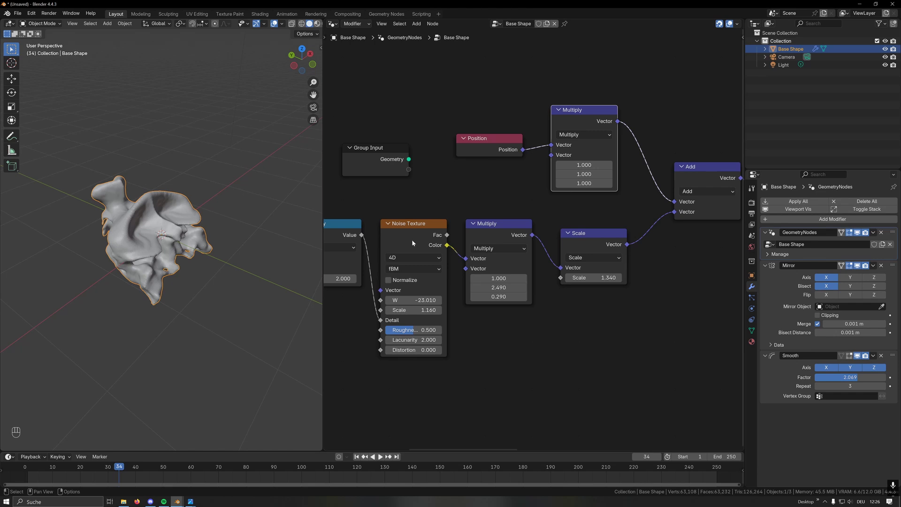
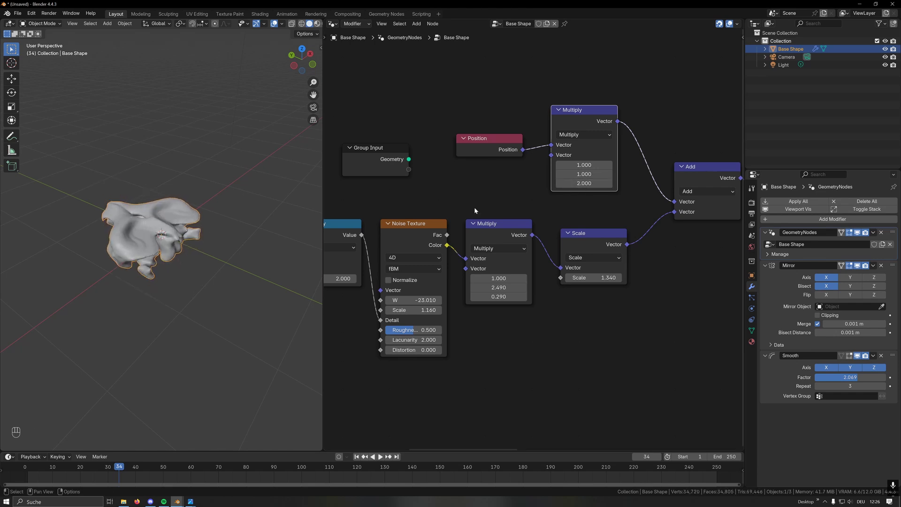
pyautogui.moveTo(135, 208); pyautogui.dragTo(157, 270)
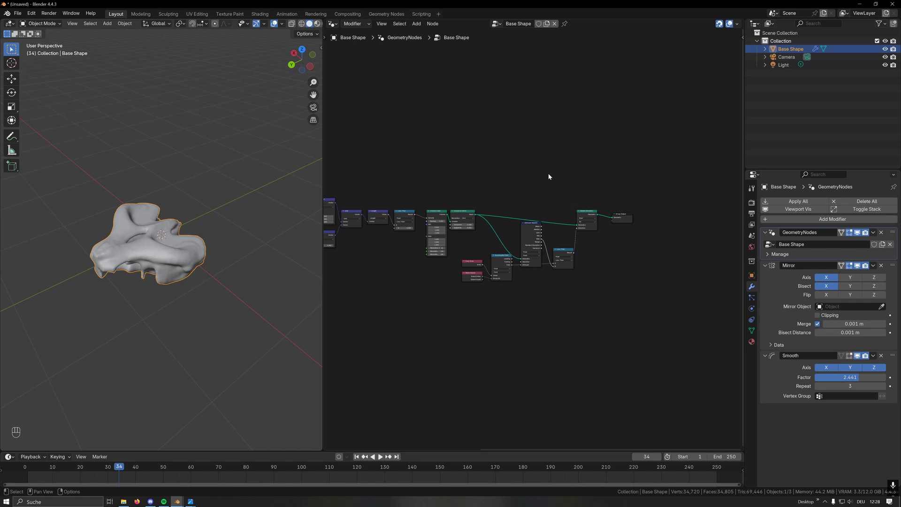
# Slide the blob aside along Y and add a Bézier curve from the Add menu
pyautogui.press('g')
pyautogui.press('y')
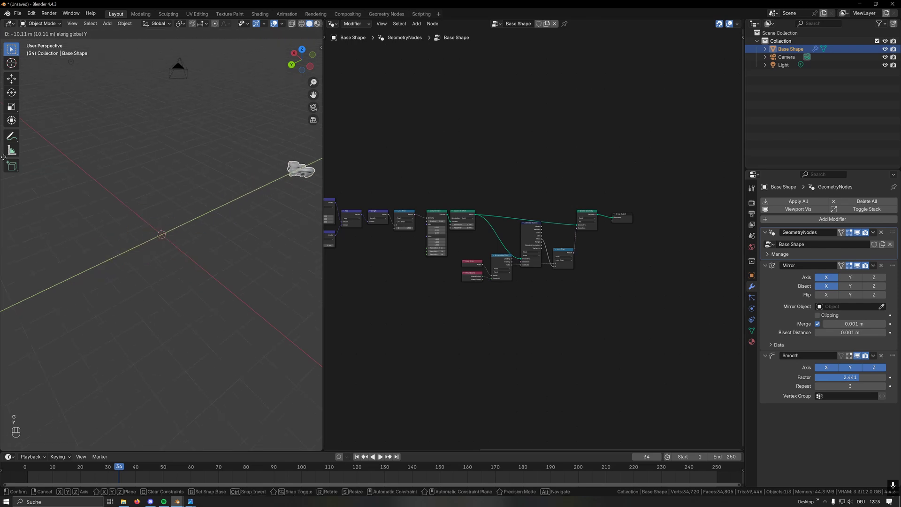
pyautogui.press('shift+a')
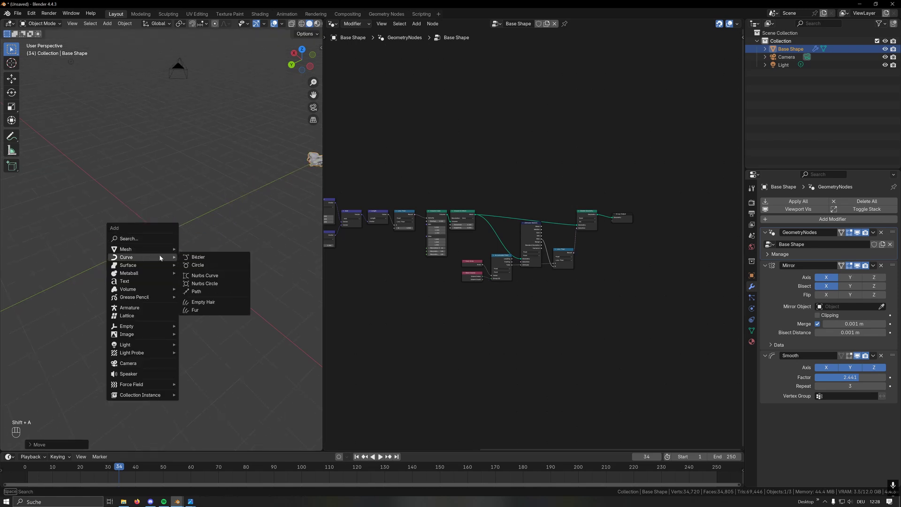
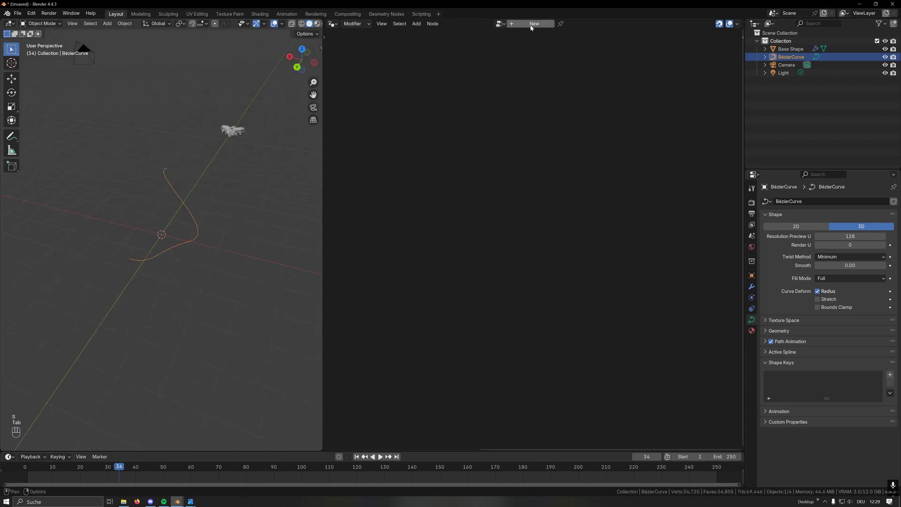
# Create the Instance Curve tree with Resample Curve, Object Info (Base Shape) and Instance on Points nodes
pyautogui.press('s')
pyautogui.click(531, 27)
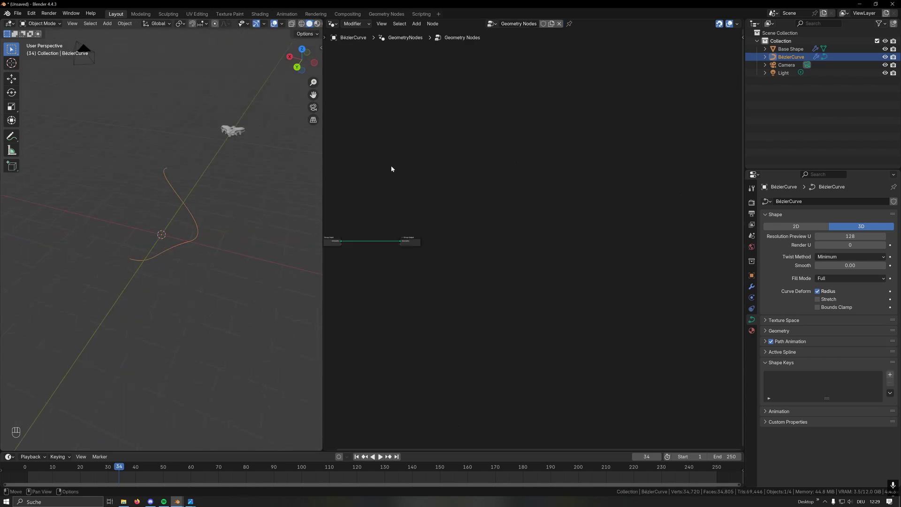
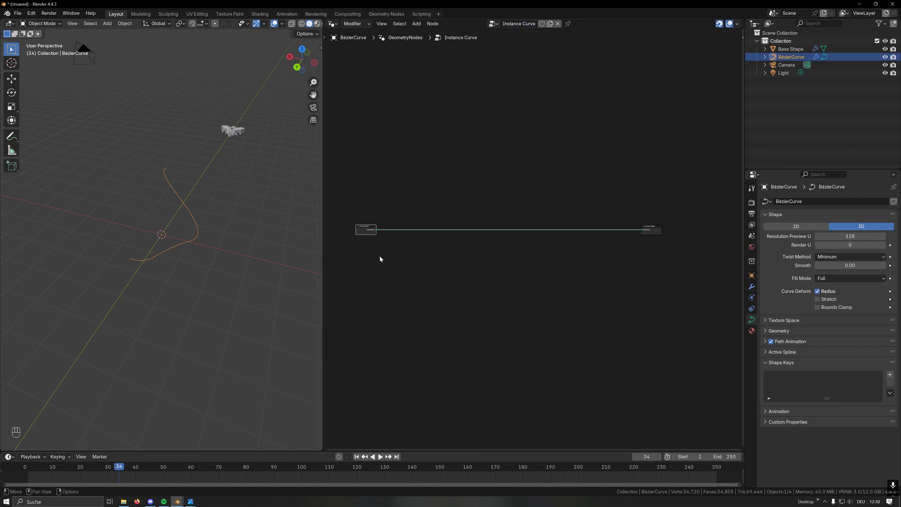
pyautogui.press('shift+a')
pyautogui.press('BackSpace')
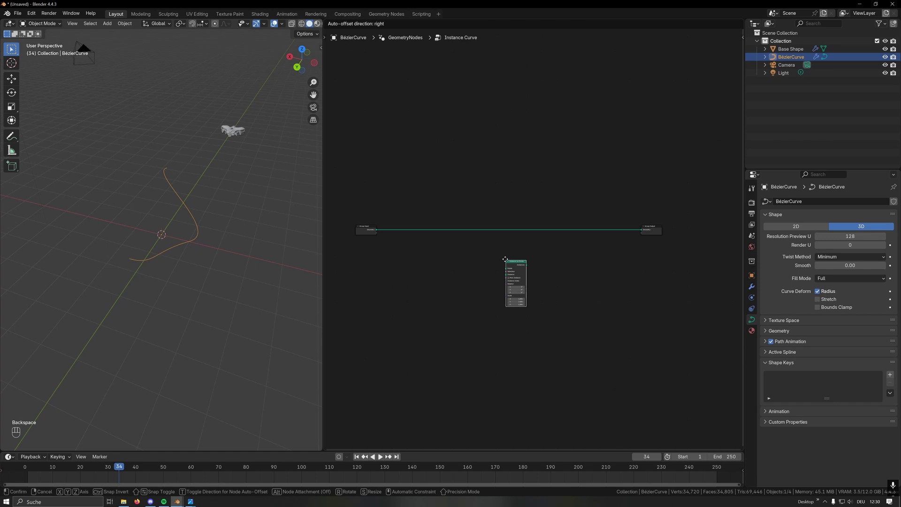
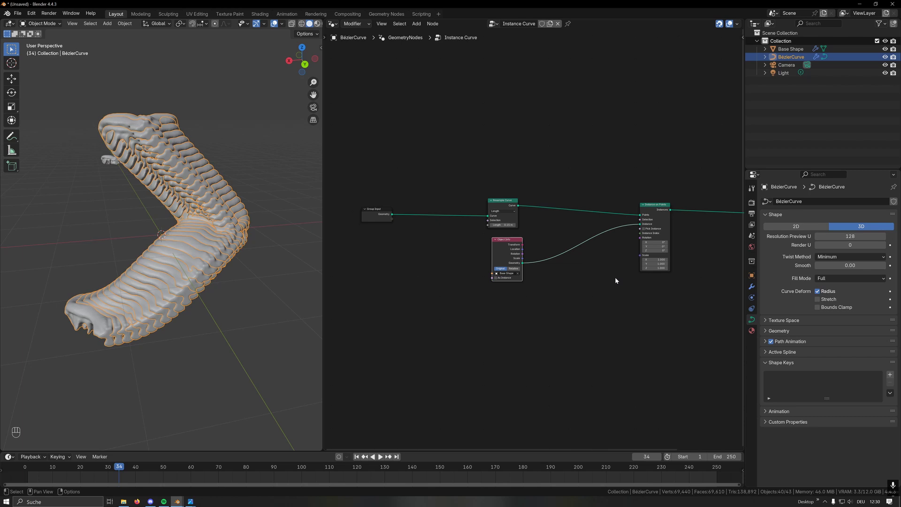
pyautogui.click(658, 217)
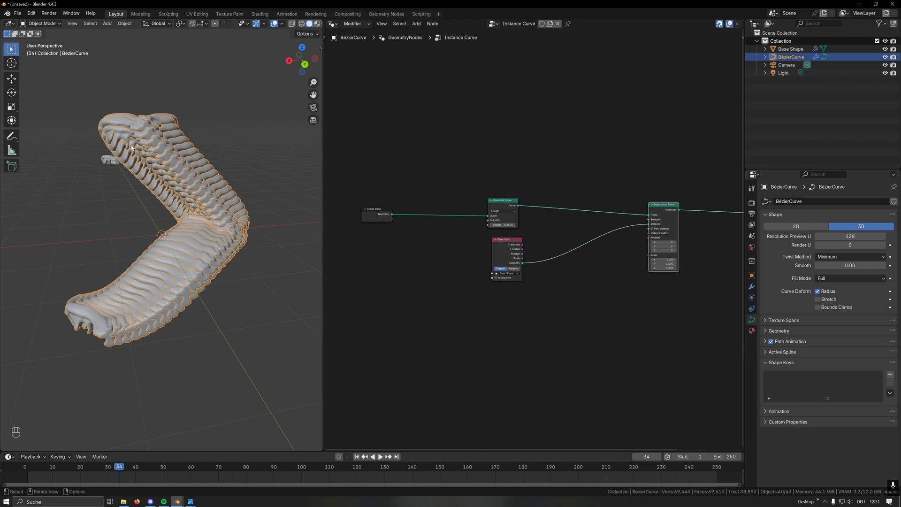
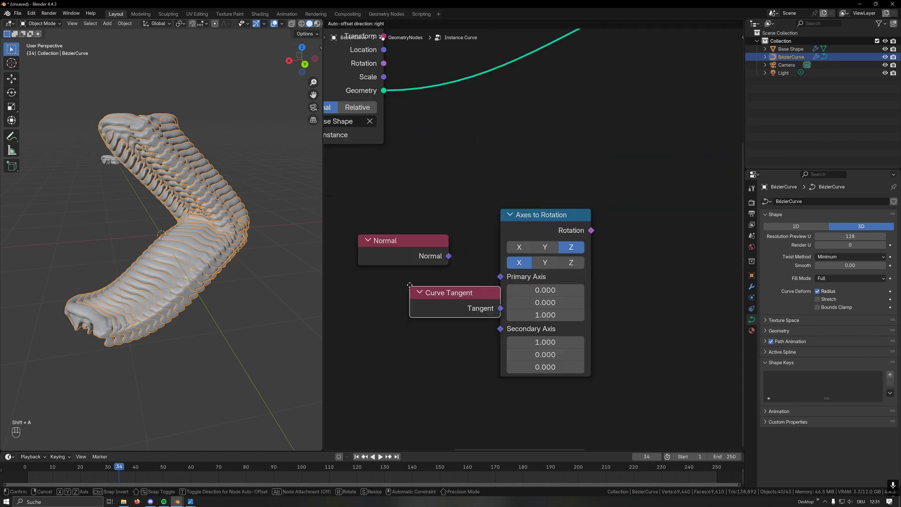
# Wire Normal and Curve Tangent into Axes to Rotation (secondary axis Y) and feed it to the instances' rotation
pyautogui.click(363, 293)
pyautogui.moveTo(457, 263); pyautogui.dragTo(453, 307)
pyautogui.moveTo(449, 311); pyautogui.dragTo(504, 293)
pyautogui.click(546, 268)
pyautogui.moveTo(490, 308); pyautogui.dragTo(595, 171)
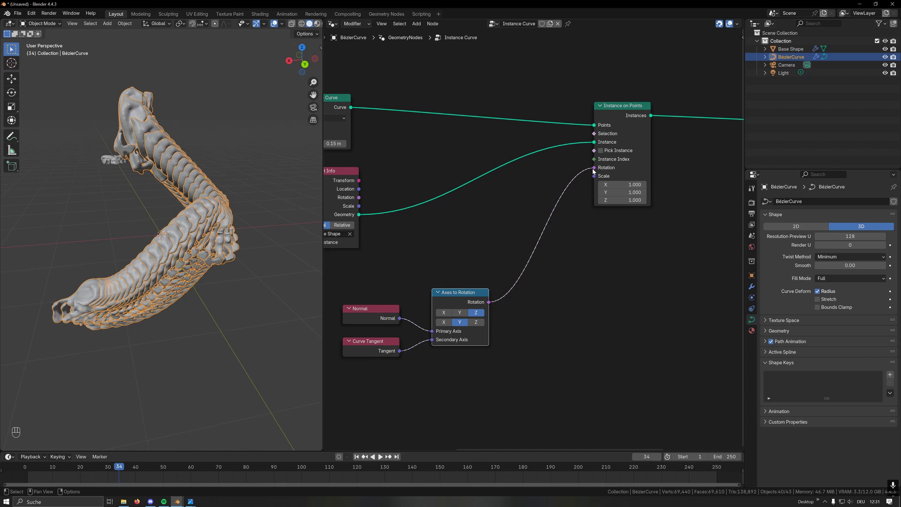
pyautogui.moveTo(115, 238); pyautogui.dragTo(224, 235)
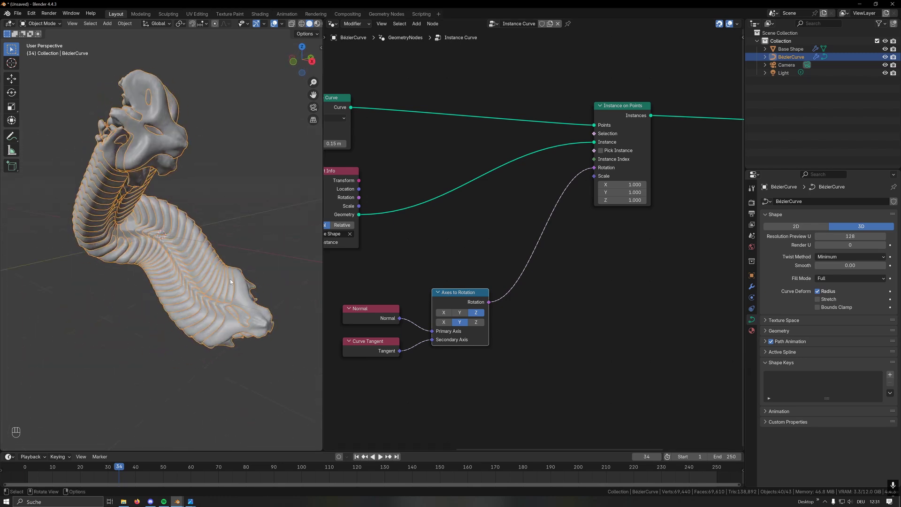
# Adjust the resample spacing and drive instance scale with a Spline Parameter factor
pyautogui.press('alt+a')
pyautogui.press('g')
pyautogui.doubleClick(424, 315)
pyautogui.press('g')
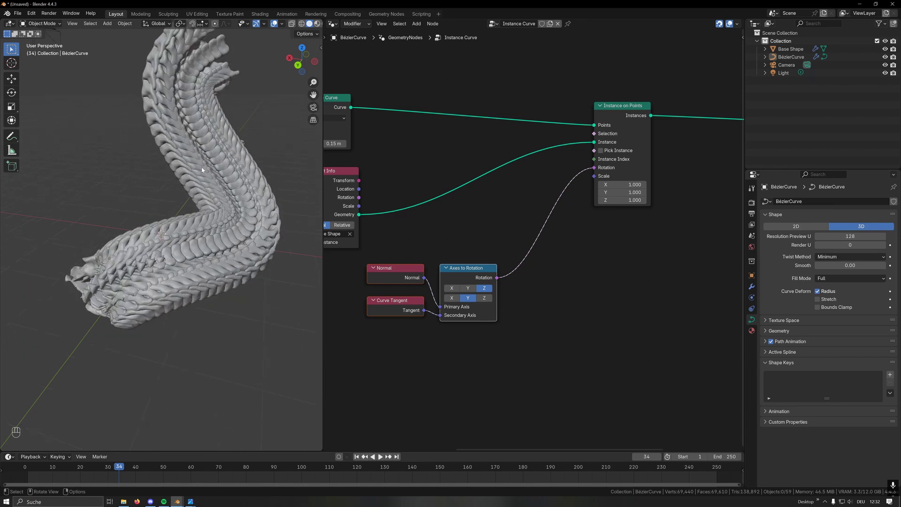
pyautogui.press('shift+a')
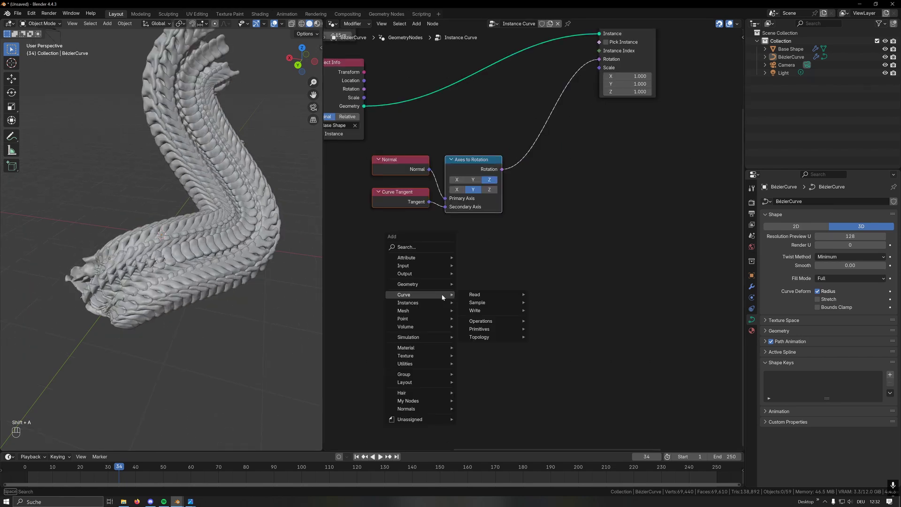
pyautogui.press('a')
pyautogui.click(370, 245)
pyautogui.click(398, 261)
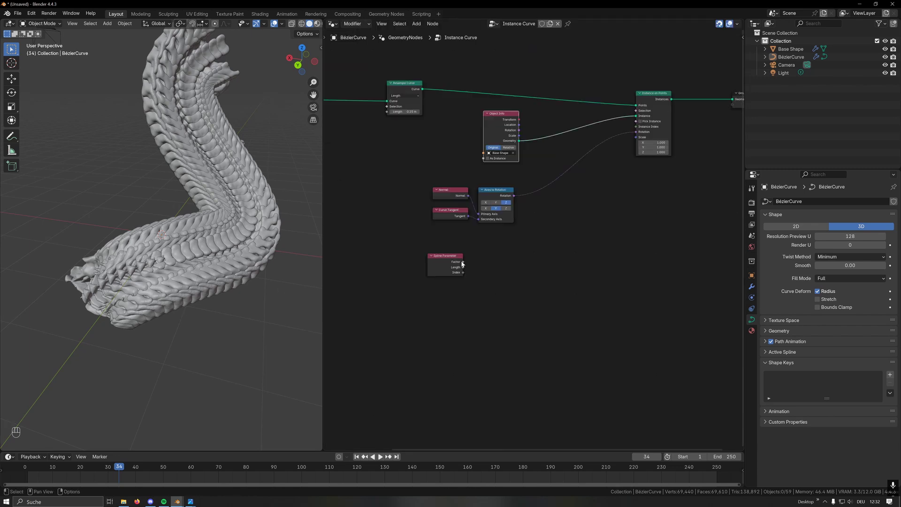
pyautogui.moveTo(462, 264); pyautogui.dragTo(638, 140)
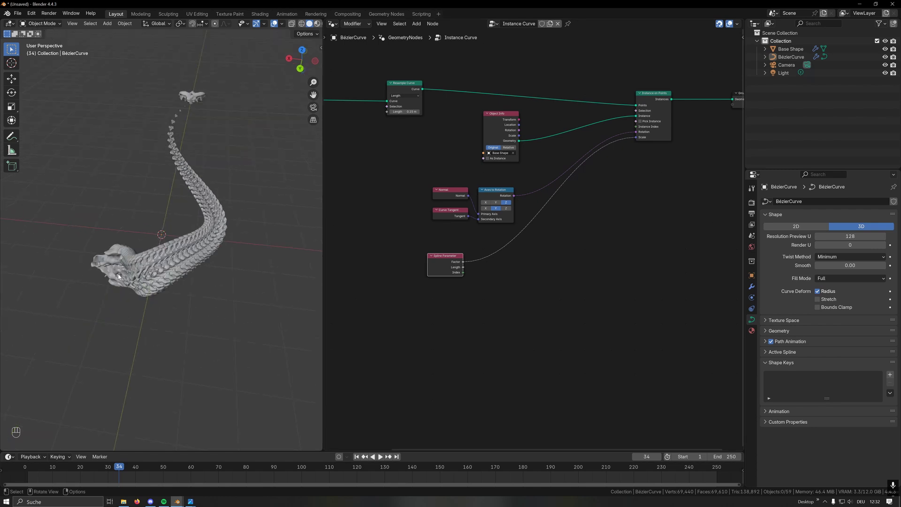
# Subtract 0.5 from the factor before scale and preview the per-point values with a Viewer
pyautogui.click(132, 233)
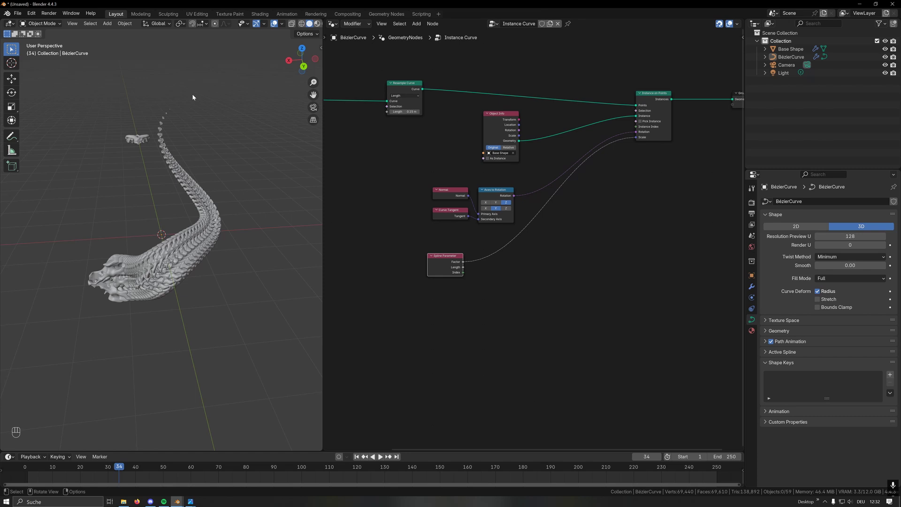
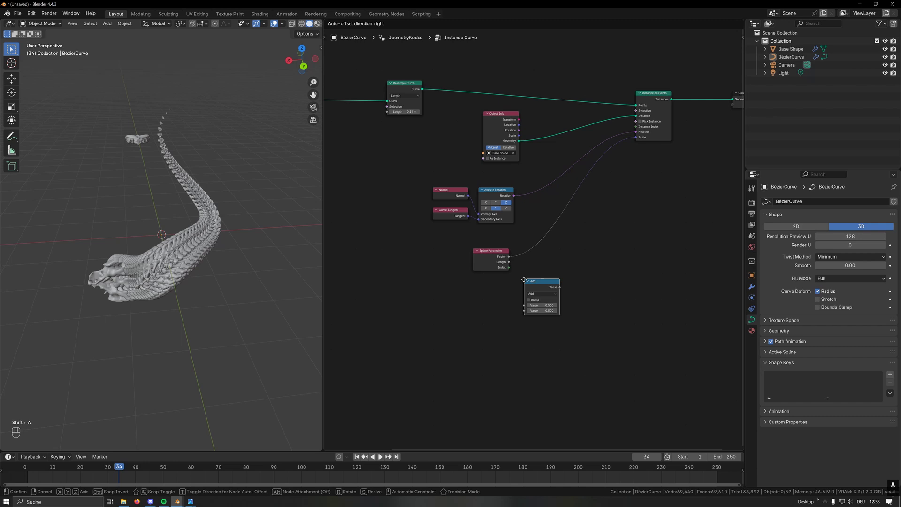
pyautogui.click(523, 242)
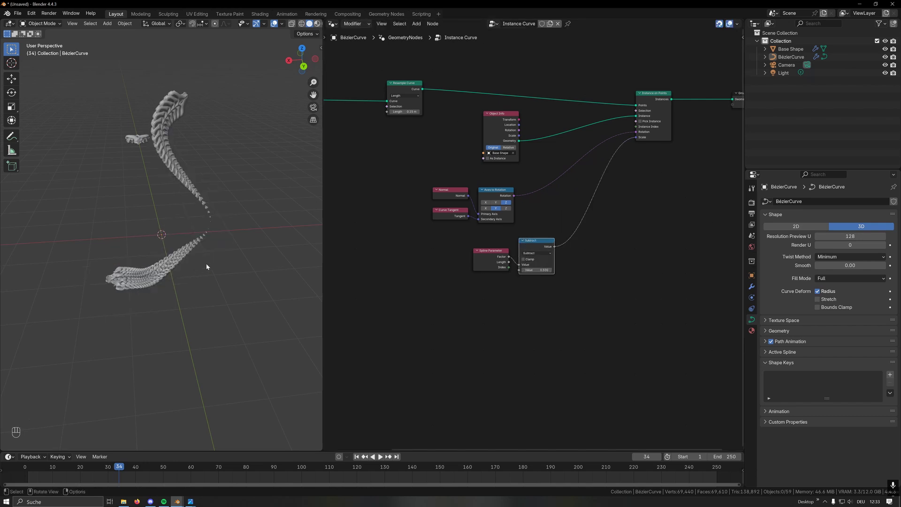
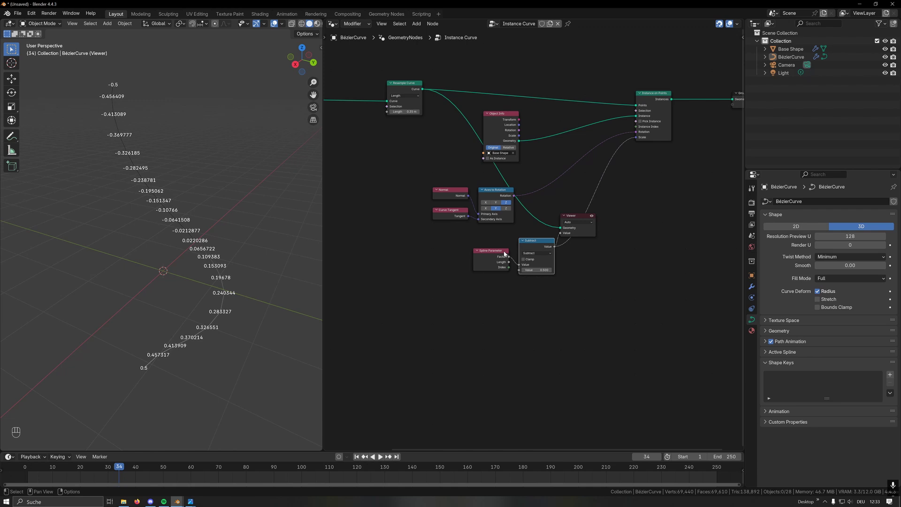
pyautogui.click(501, 257)
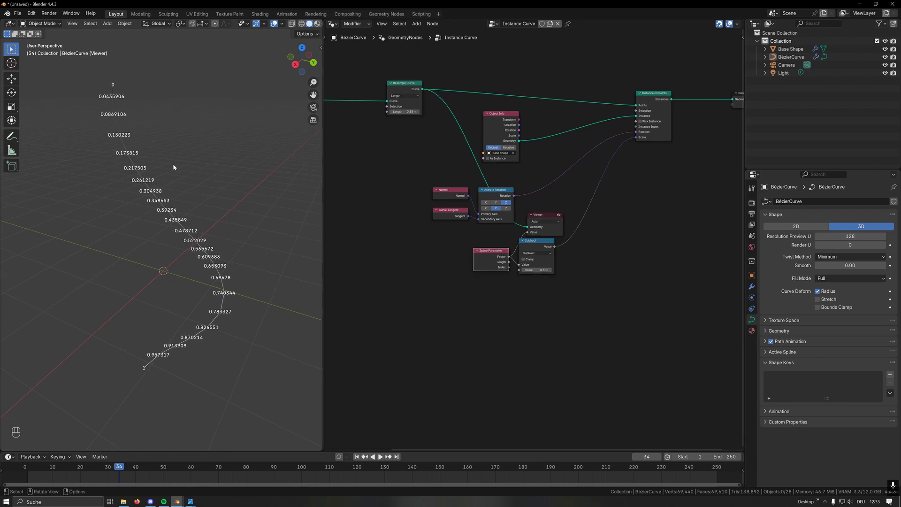
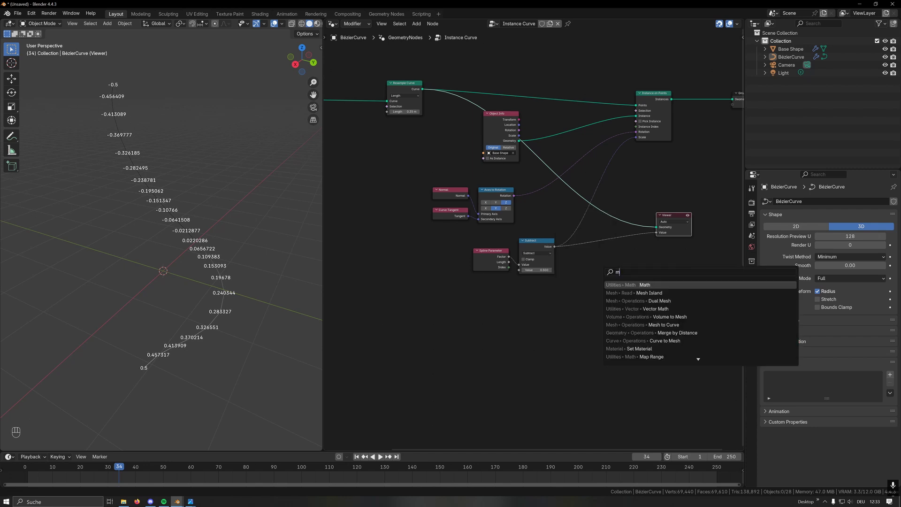
# Insert an Absolute node after the subtraction and route its result into instance scale
pyautogui.click(582, 239)
pyautogui.moveTo(594, 253); pyautogui.dragTo(599, 276)
pyautogui.press('g')
pyautogui.moveTo(592, 236); pyautogui.dragTo(638, 132)
pyautogui.moveTo(706, 205); pyautogui.dragTo(710, 71)
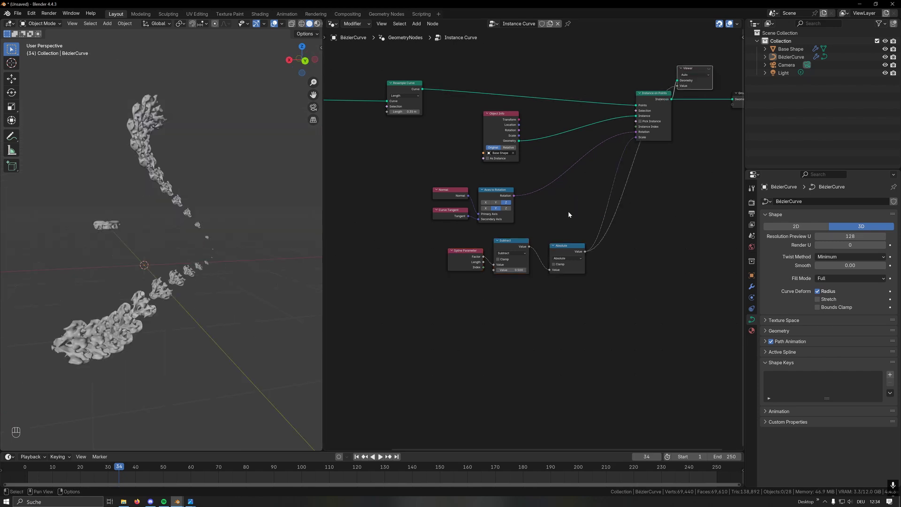
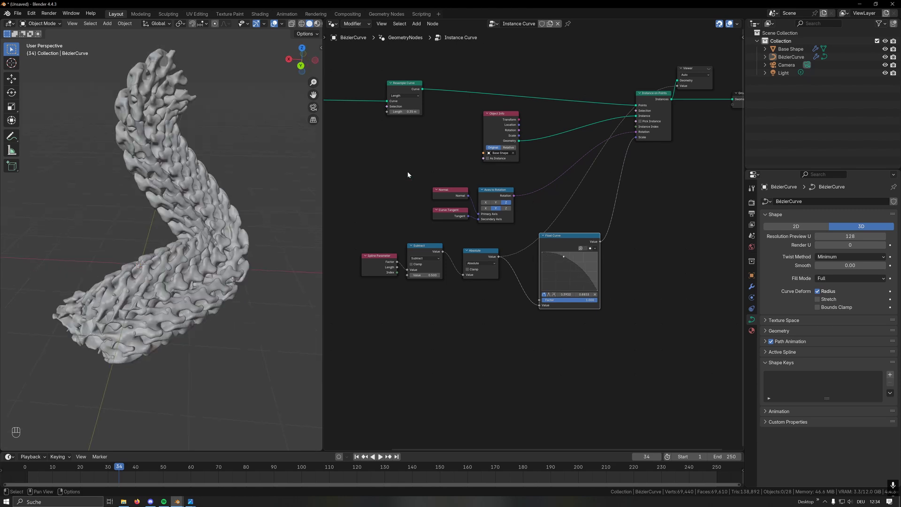
# Add a Math node after Absolute, before the Float Curve, for the radius adjustment
pyautogui.click(478, 257)
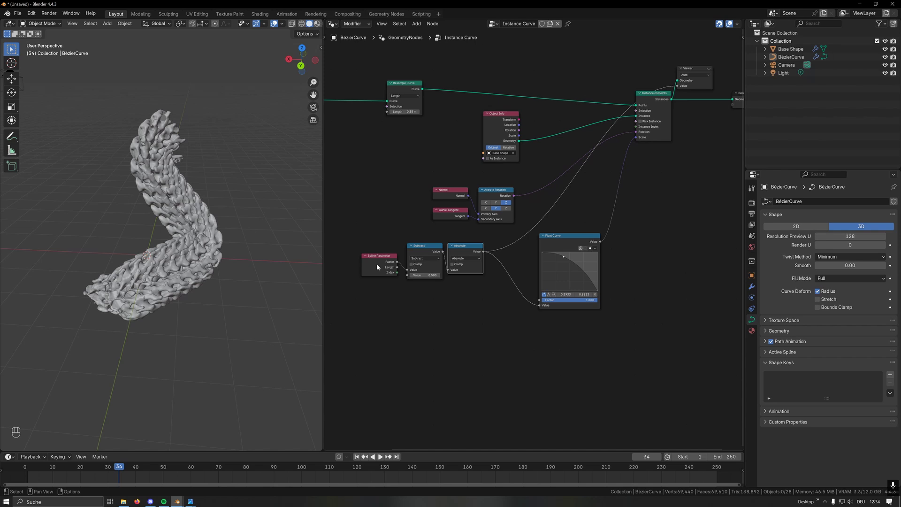
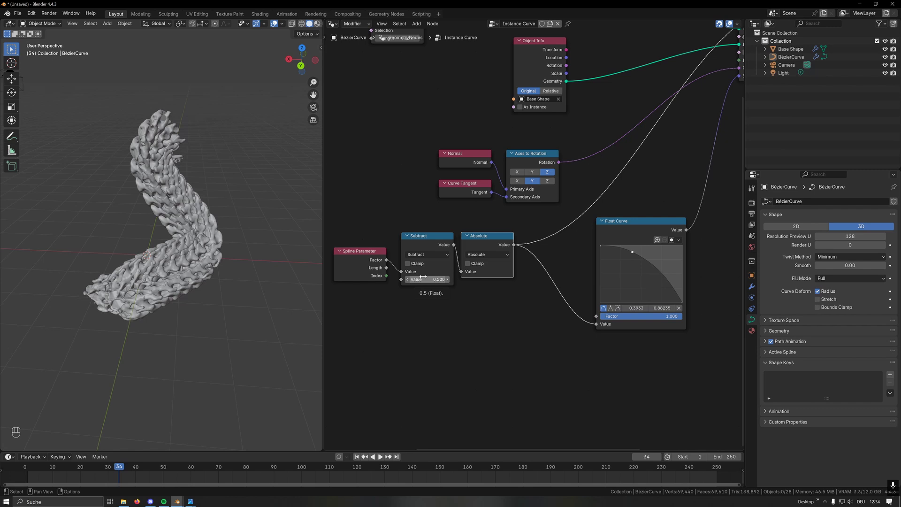
pyautogui.press('shift+a')
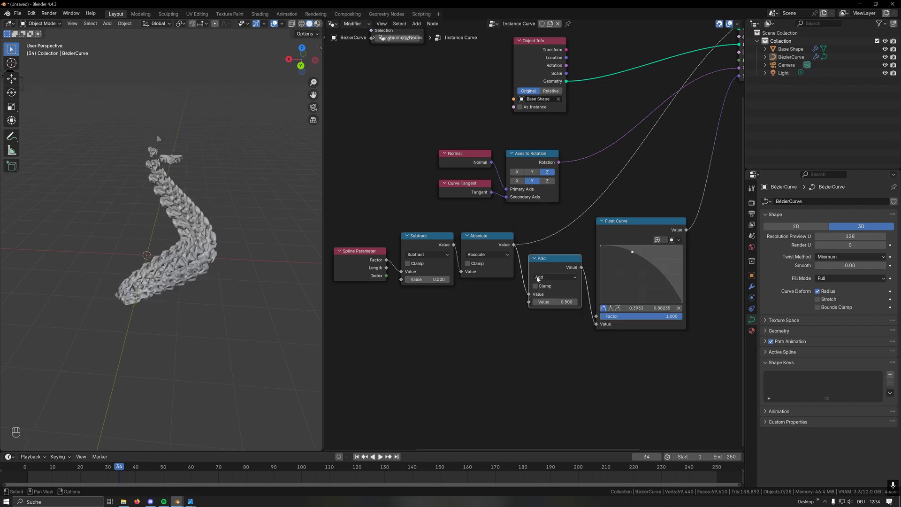
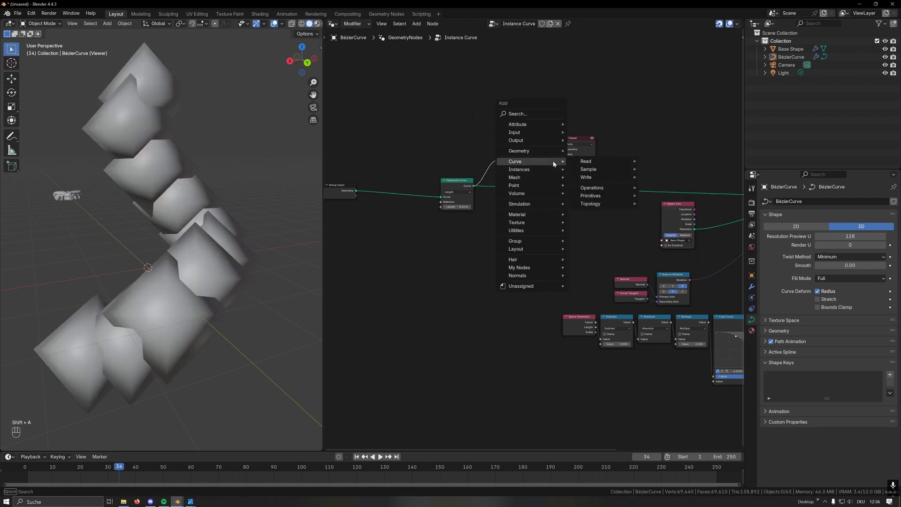
# Feed the resampled curve through Curve to Points and Set Point Radius into a Viewer
pyautogui.moveTo(513, 156); pyautogui.dragTo(513, 167)
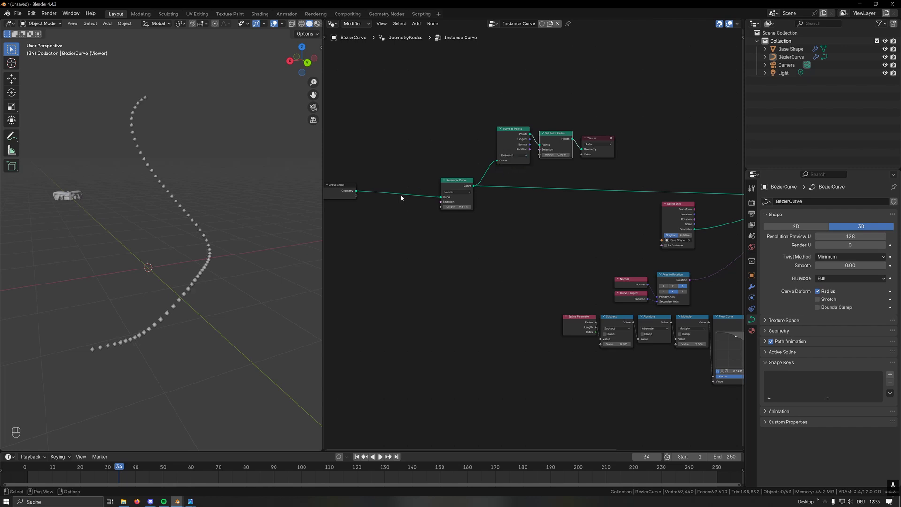
pyautogui.moveTo(234, 329); pyautogui.dragTo(181, 293)
pyautogui.press('ctrl+z')
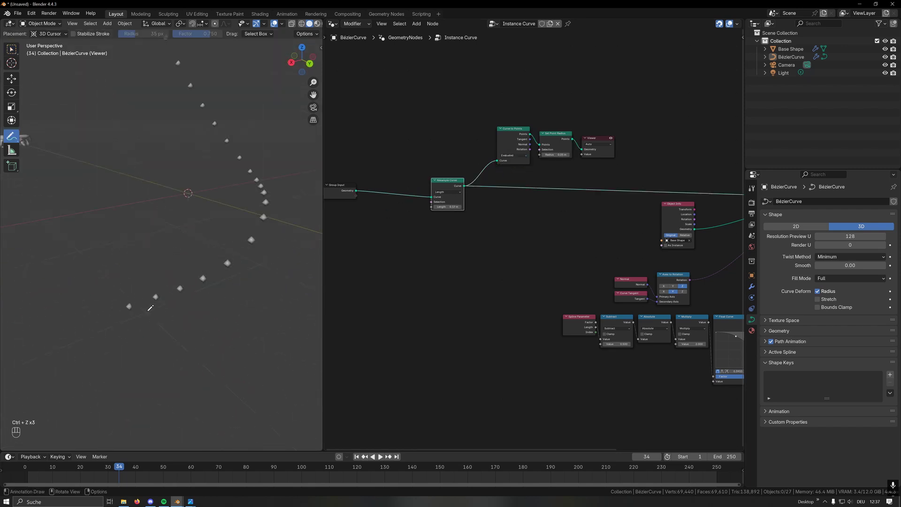
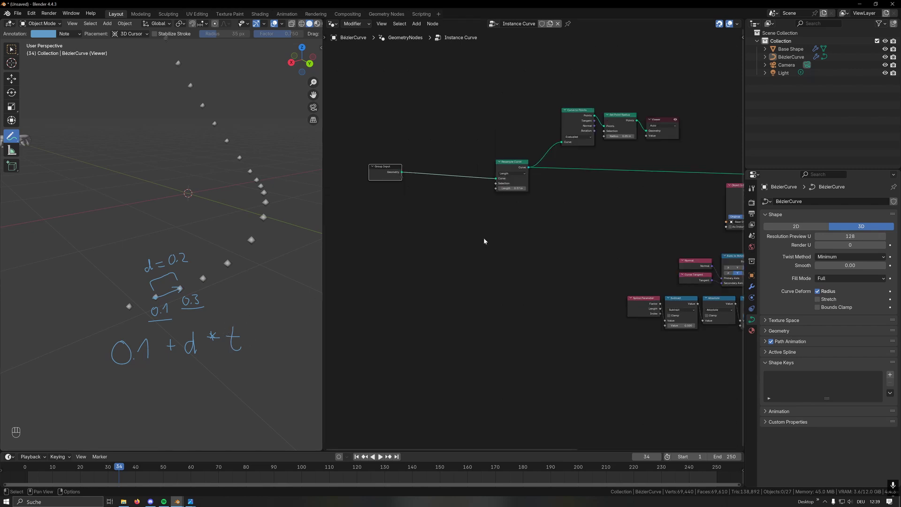
# Add Offset Point in Curve and Evaluate at Index to read the next point's spline factor
pyautogui.press('shift+a')
pyautogui.press('f')
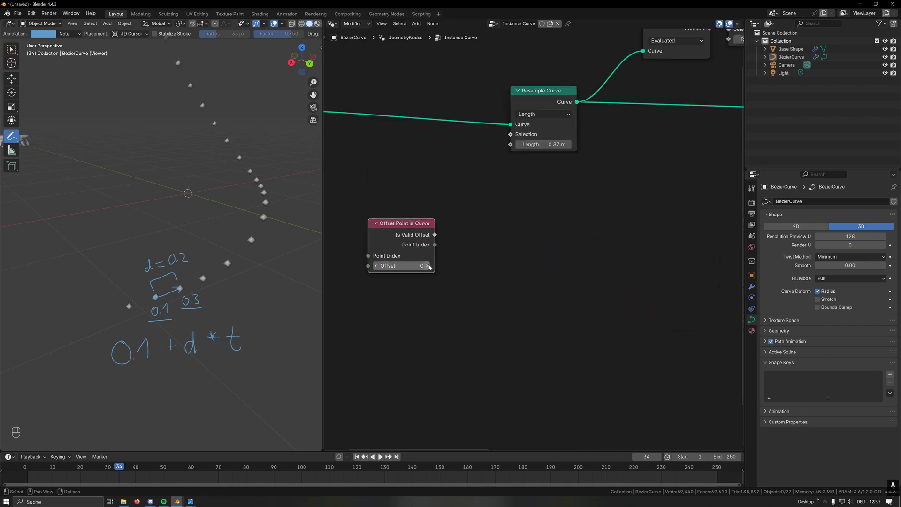
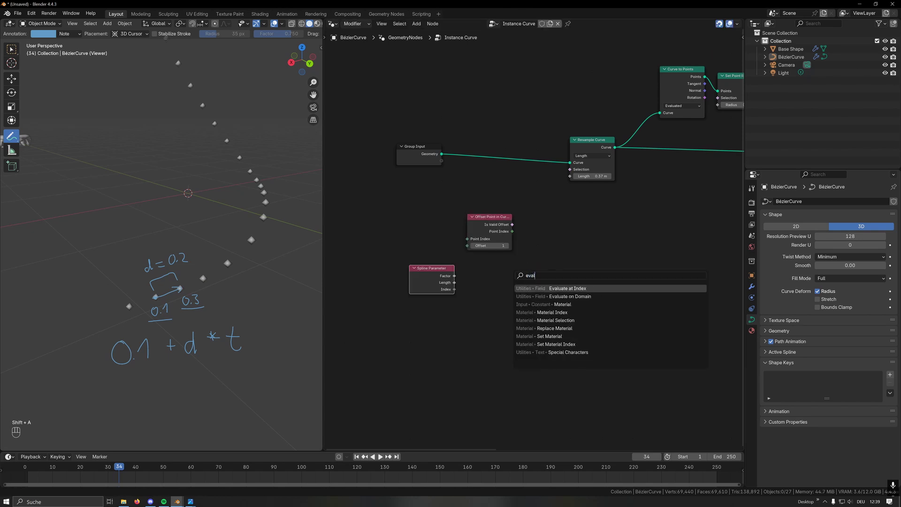
pyautogui.click(529, 256)
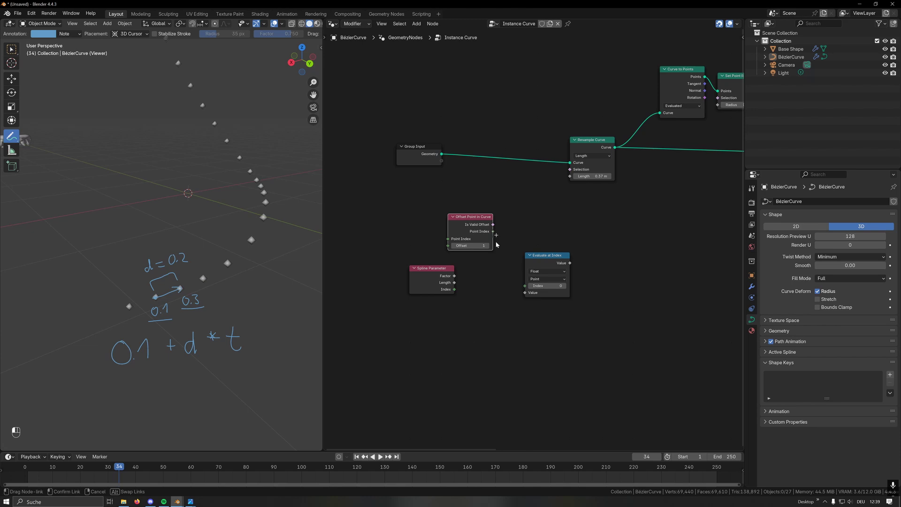
pyautogui.click(437, 282)
pyautogui.moveTo(491, 279); pyautogui.dragTo(526, 291)
pyautogui.click(469, 227)
pyautogui.click(545, 261)
pyautogui.press('g')
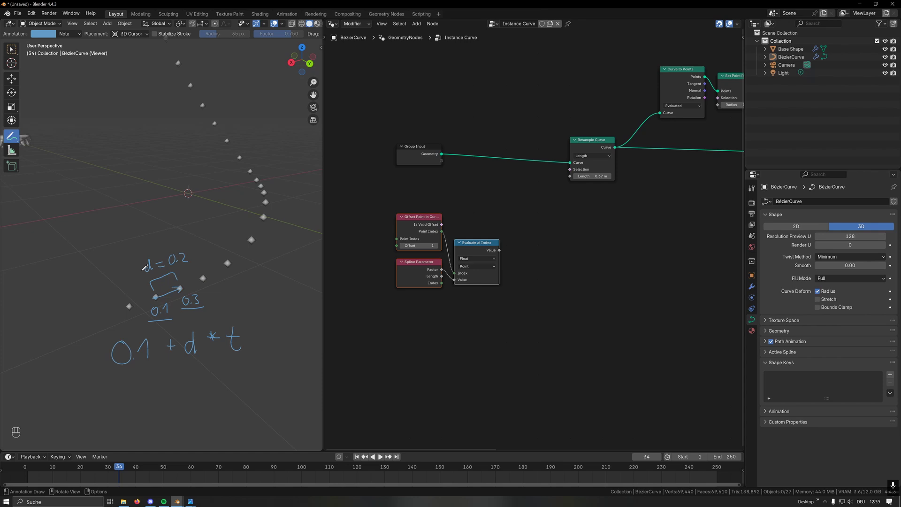
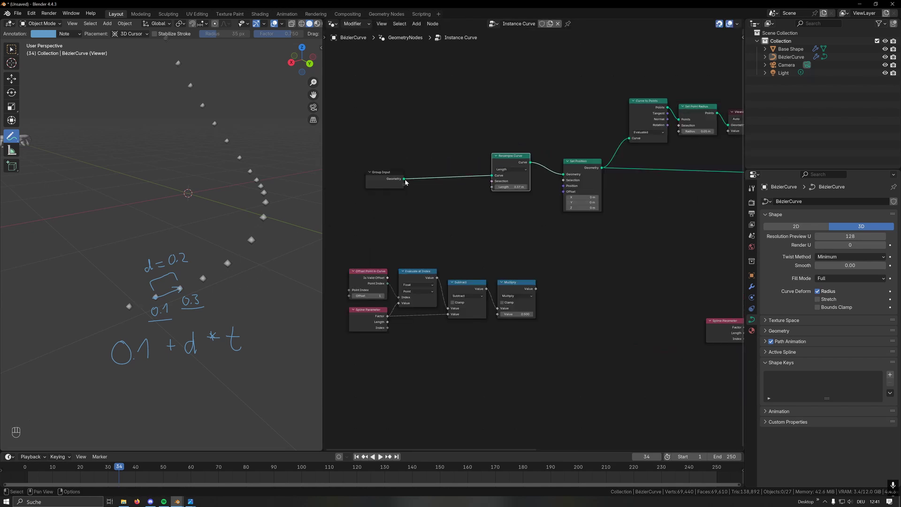
# Arrange the Subtract, Multiply and Add nodes by Sample Curve and feed the spline factor into the sample factor
pyautogui.moveTo(405, 181); pyautogui.dragTo(478, 229)
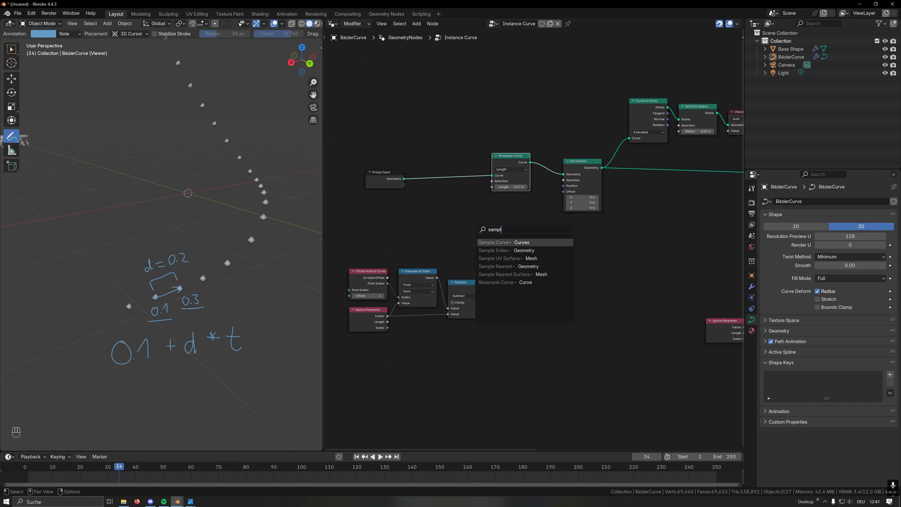
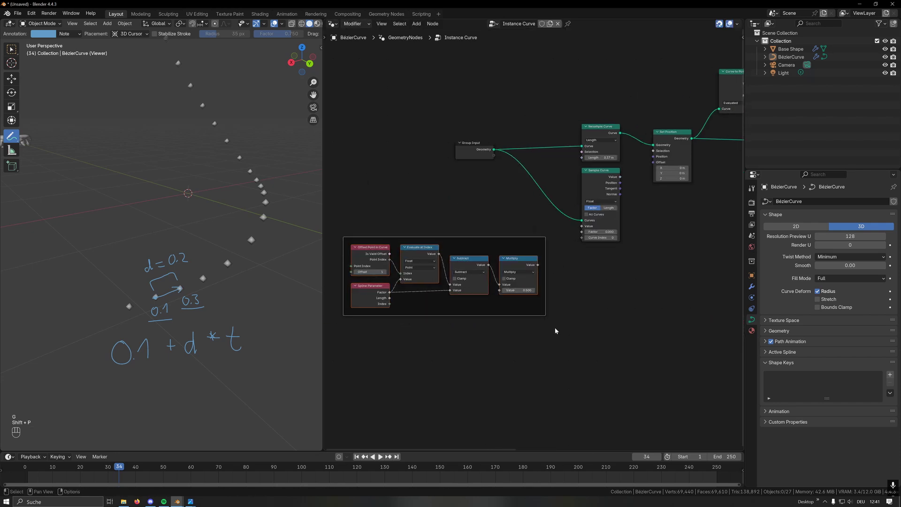
pyautogui.press('g')
pyautogui.moveTo(548, 305); pyautogui.dragTo(548, 292)
pyautogui.moveTo(537, 253); pyautogui.dragTo(577, 237)
pyautogui.click(653, 208)
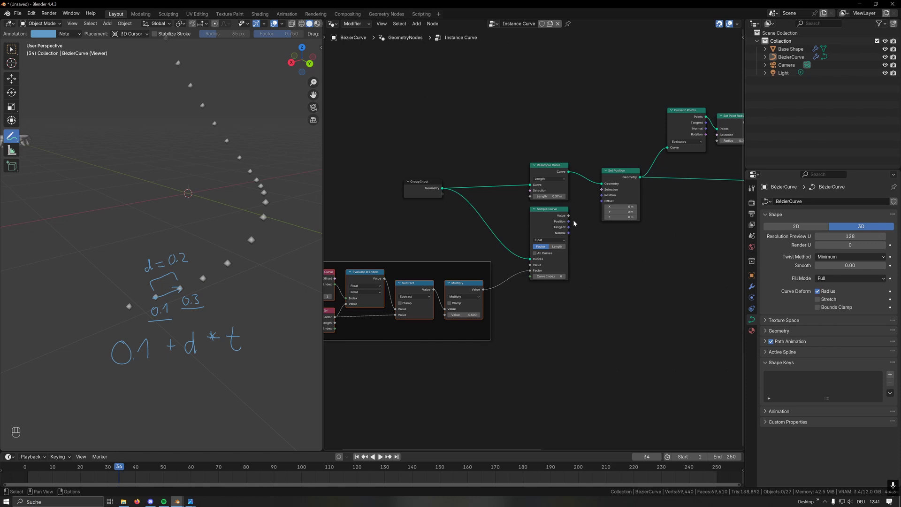
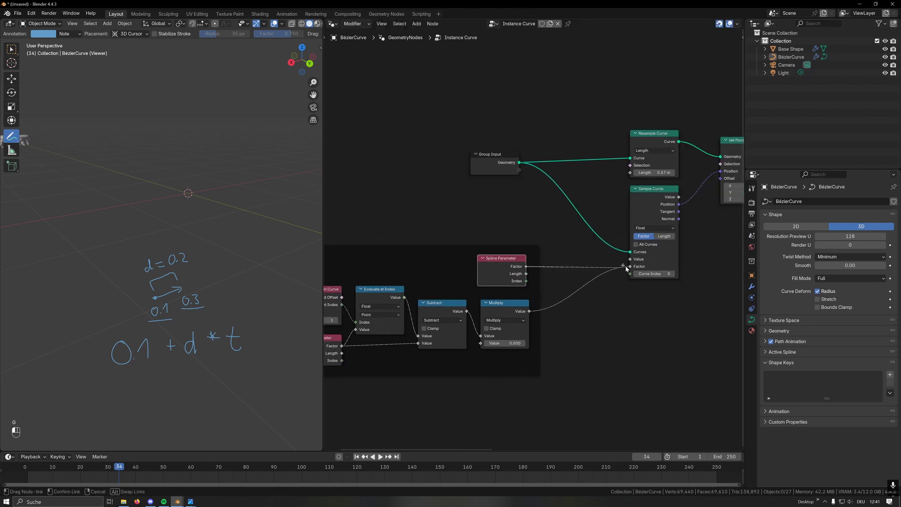
pyautogui.moveTo(531, 270); pyautogui.dragTo(562, 279)
pyautogui.click(631, 266)
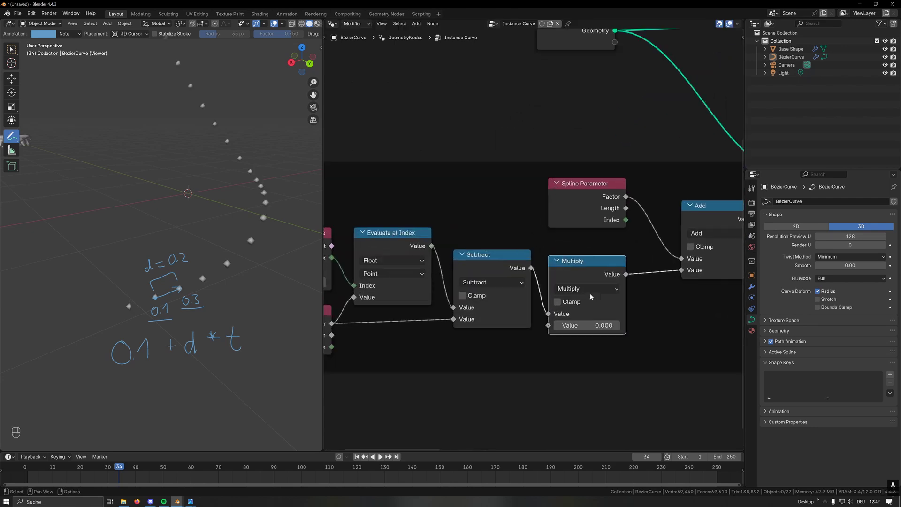
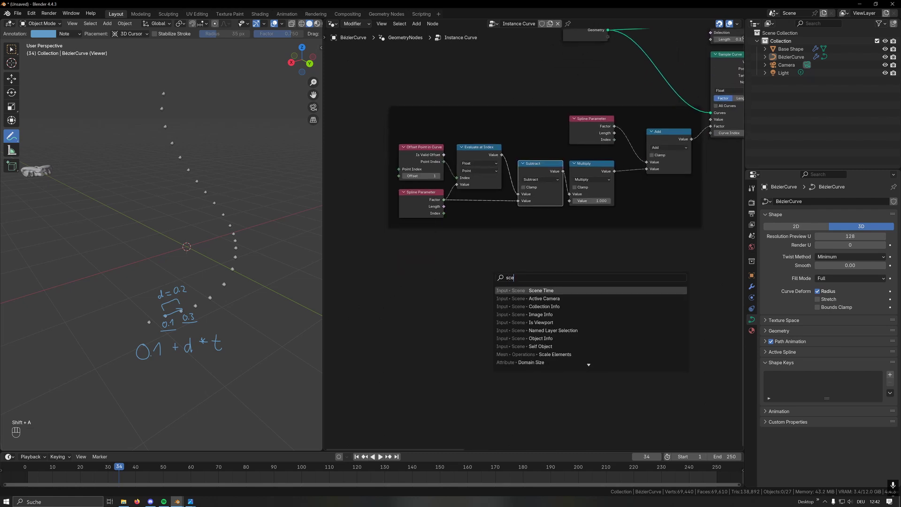
# Drive the Multiply with Scene Time frame divided by 24 and play back to watch the points slide
pyautogui.click(400, 254)
pyautogui.click(427, 268)
pyautogui.moveTo(428, 270); pyautogui.dragTo(424, 269)
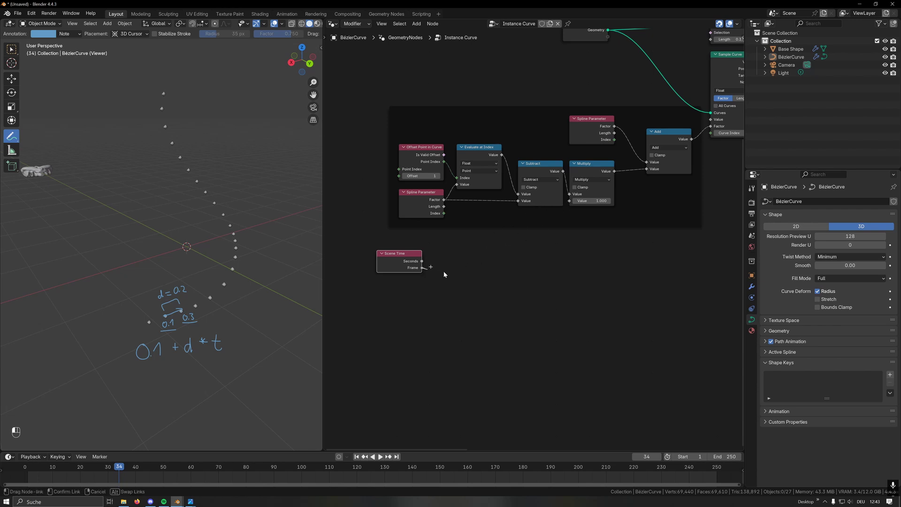
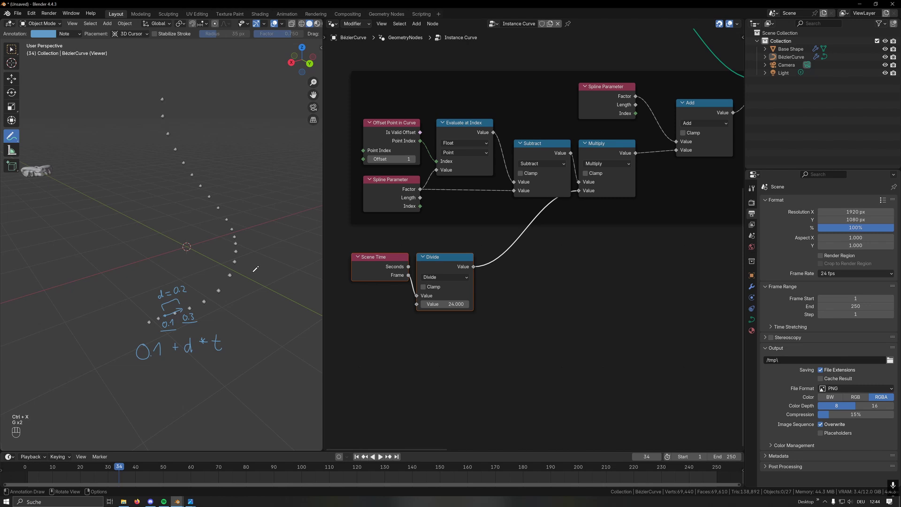
pyautogui.press('space')
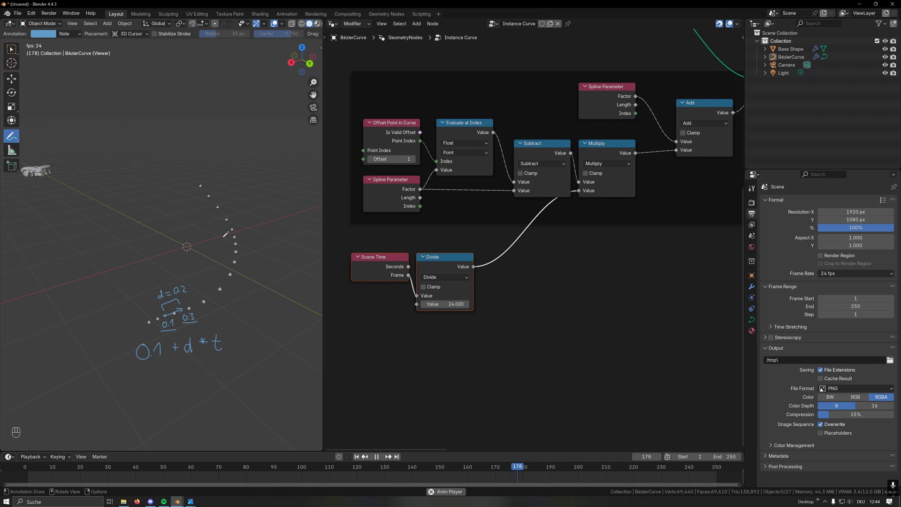
pyautogui.press('space')
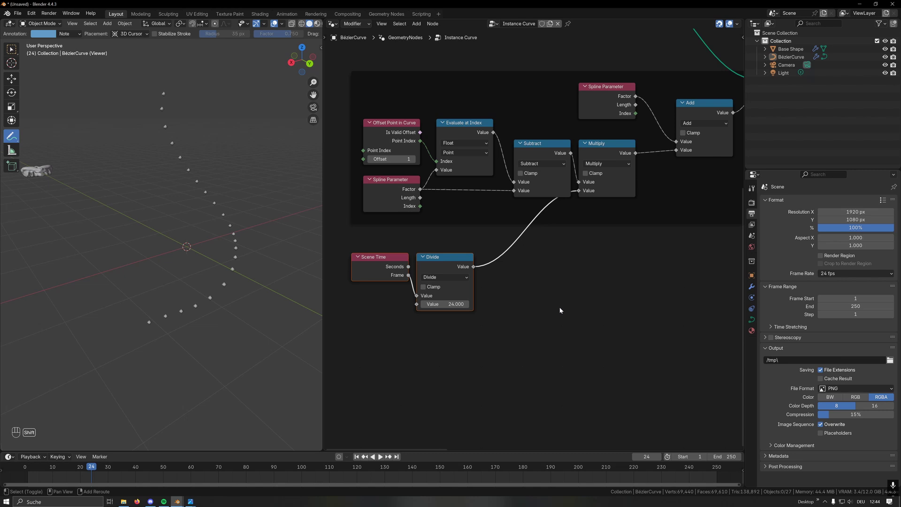
# Wrap the frame-over-24 value with a Fraction node and play back to check the loop
pyautogui.press('shift+a')
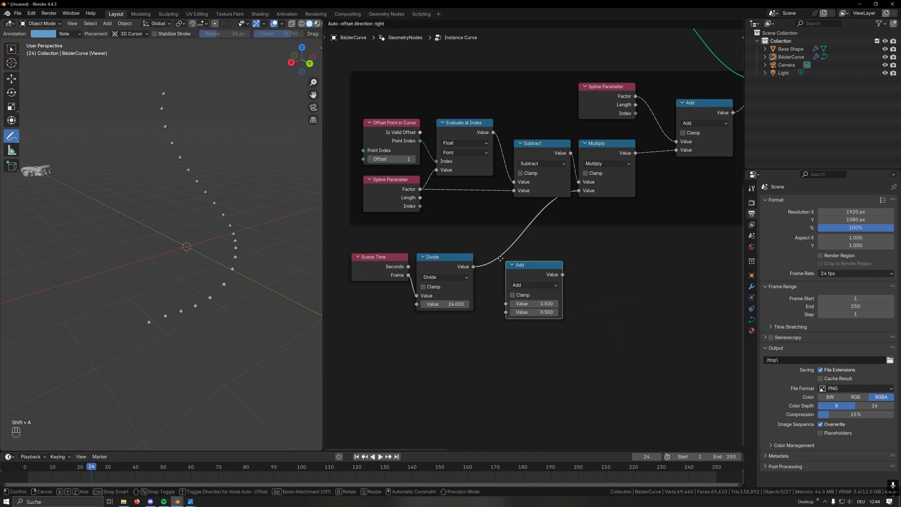
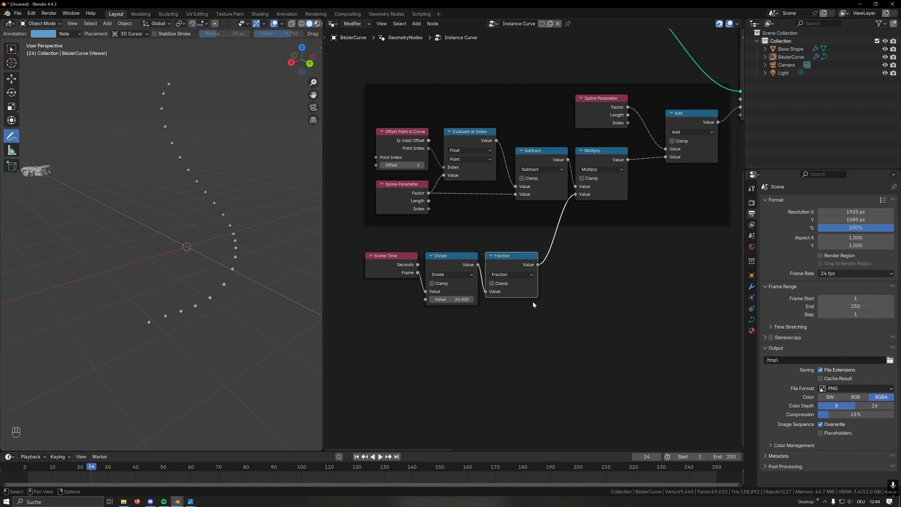
pyautogui.press('space')
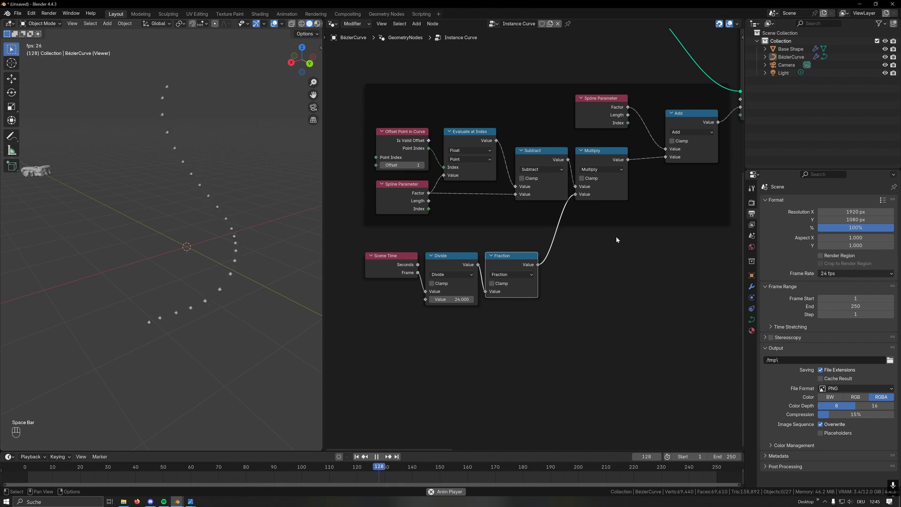
pyautogui.click(380, 183)
pyautogui.click(387, 200)
pyautogui.press('g')
pyautogui.doubleClick(575, 256)
pyautogui.press('space')
pyautogui.press('space')
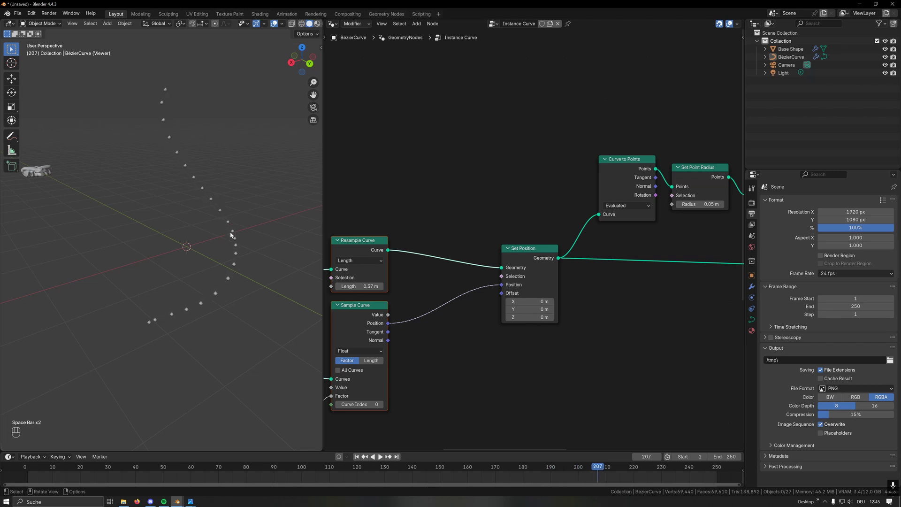
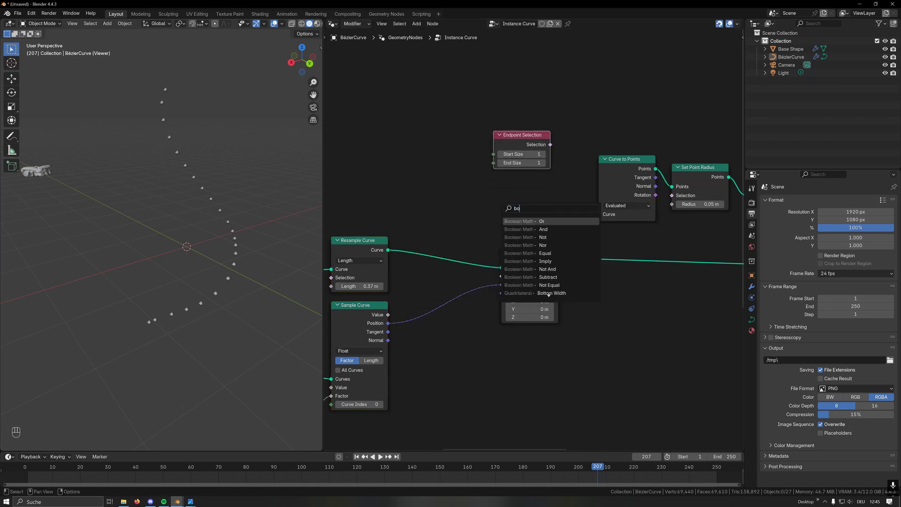
# Place Endpoint Selection above the Not node feeding Set Position's Selection, then play back
pyautogui.press('Down')
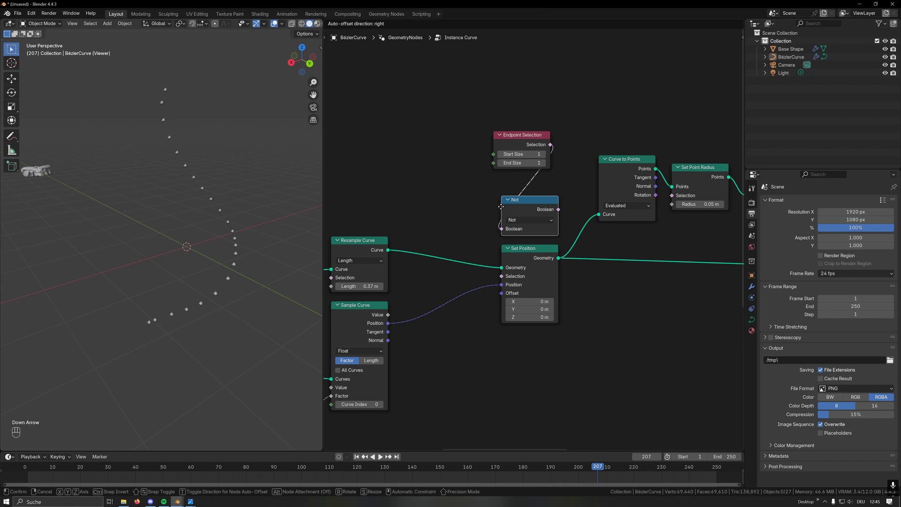
pyautogui.moveTo(558, 213); pyautogui.dragTo(501, 276)
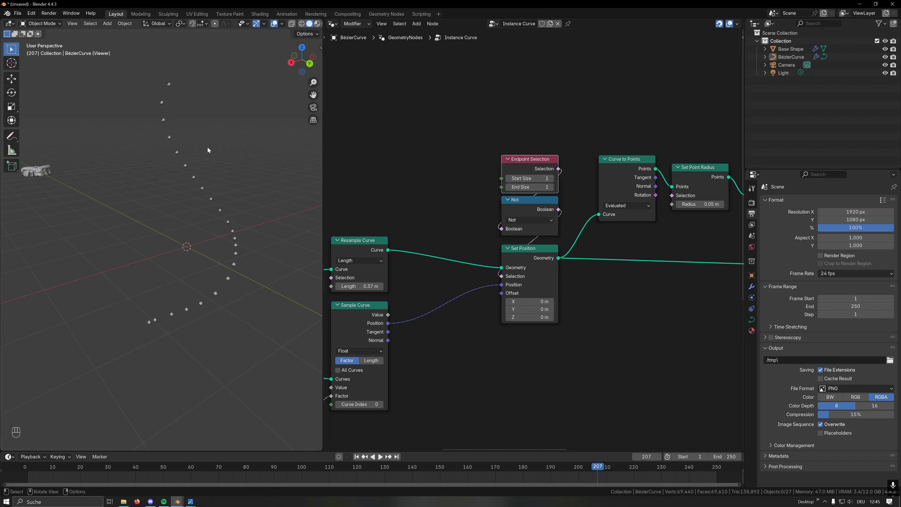
pyautogui.press('space')
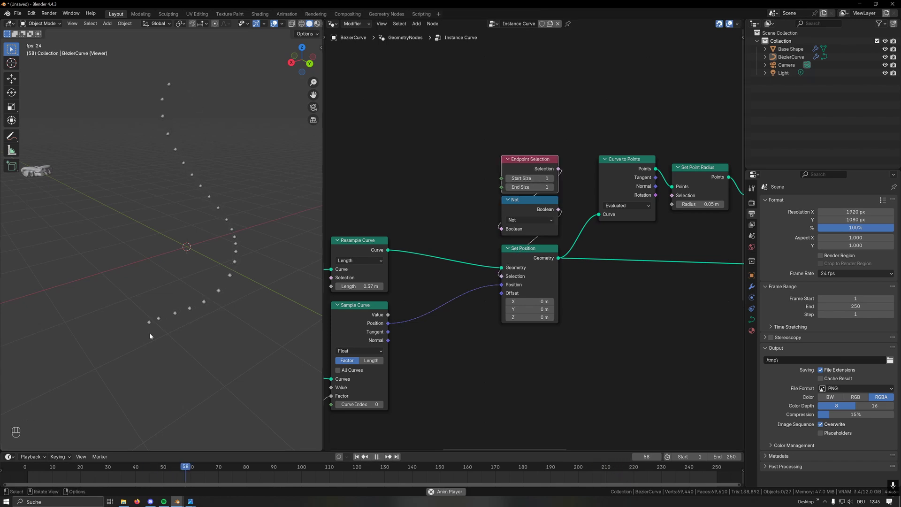
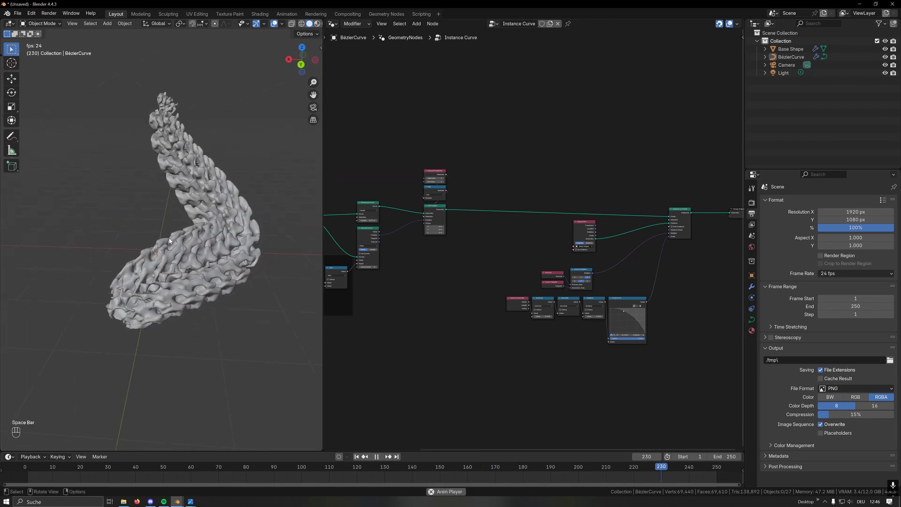
# Add two Vector Store Named Attribute nodes after Resample Curve, named Tan and Nor
pyautogui.press('space')
pyautogui.click(187, 202)
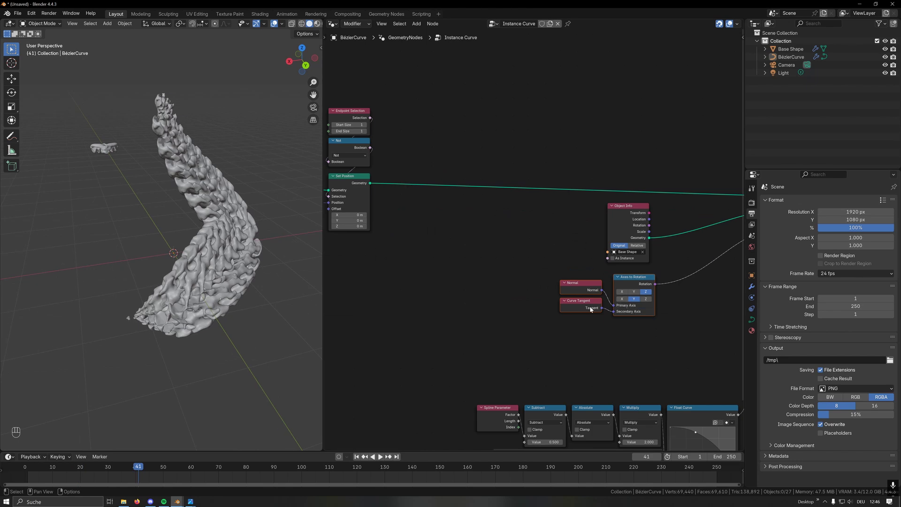
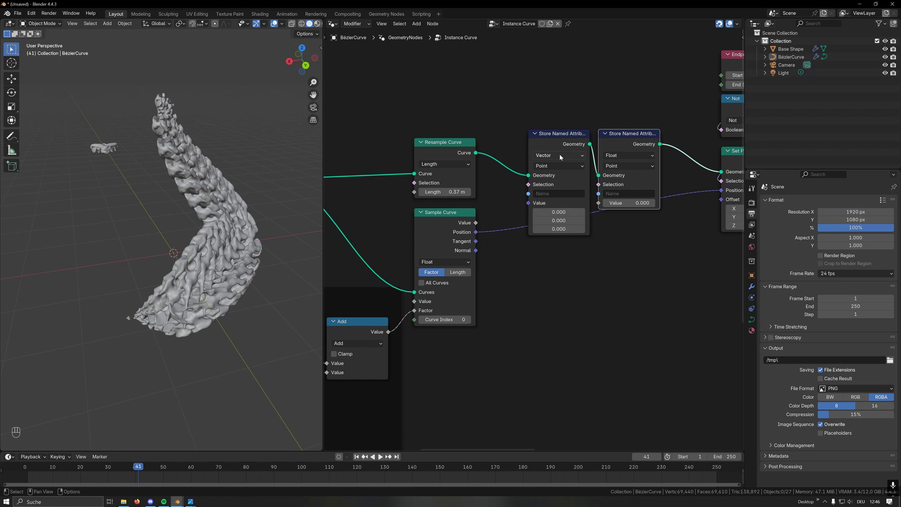
pyautogui.click(624, 156)
pyautogui.moveTo(556, 197); pyautogui.dragTo(556, 197)
pyautogui.moveTo(626, 199); pyautogui.dragTo(627, 199)
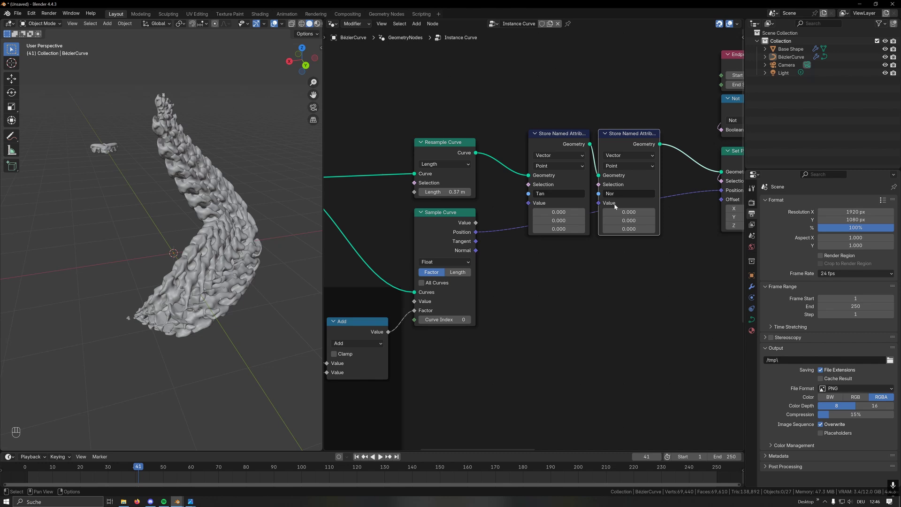
# Feed Sample Curve's Tangent into Tan and its Normal into Nor
pyautogui.moveTo(478, 242); pyautogui.dragTo(518, 217)
pyautogui.moveTo(476, 252); pyautogui.dragTo(599, 207)
pyautogui.click(663, 215)
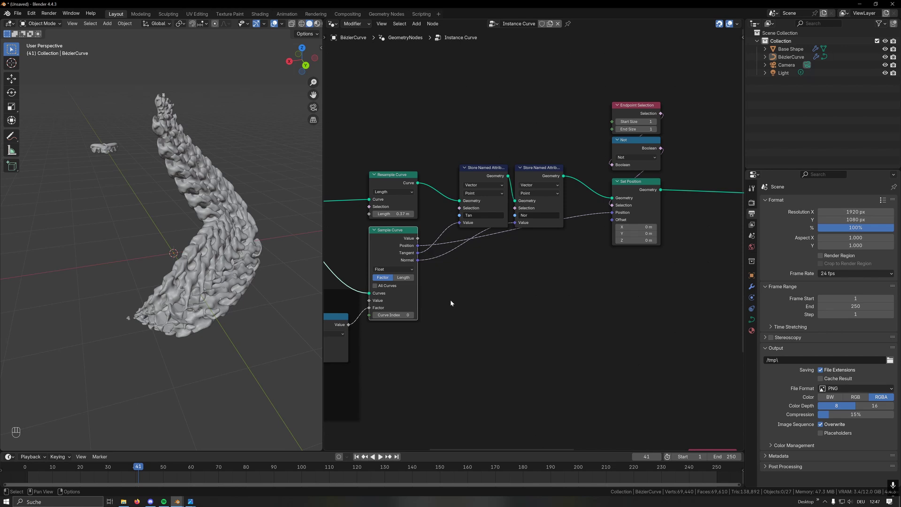
# Replace Normal and Curve Tangent with Vector Named Attribute nodes Nor and Tan into Axes to Rotation
pyautogui.click(480, 318)
pyautogui.press('shift+a')
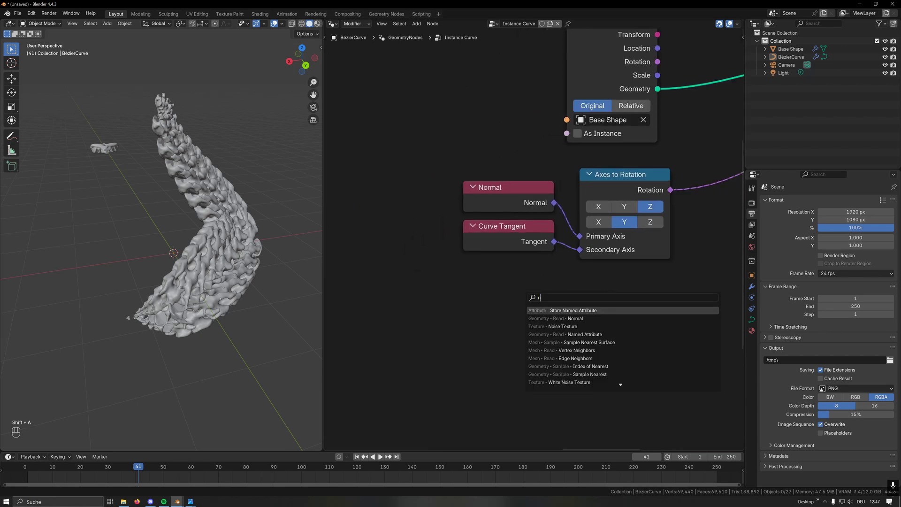
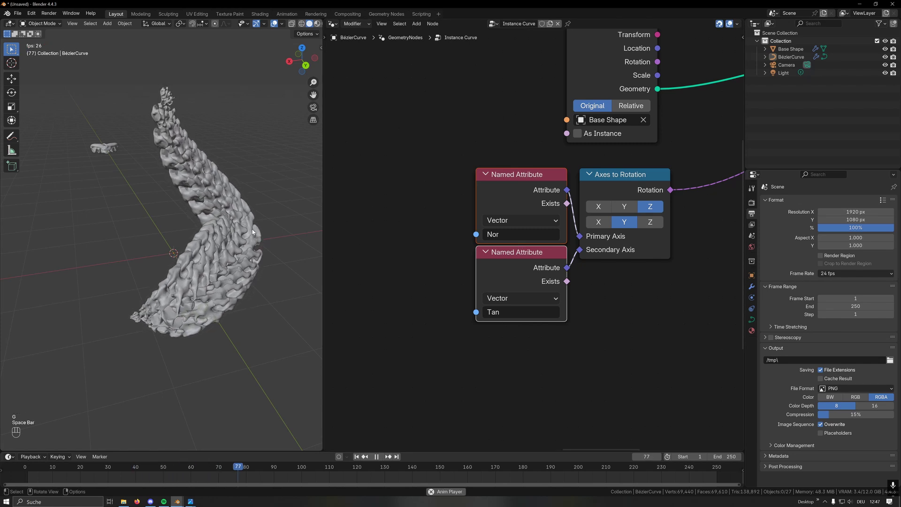
pyautogui.press('space')
# Check the float curve nodes and play the animation back to preview the stored orientation
pyautogui.moveTo(237, 155); pyautogui.dragTo(232, 207)
pyautogui.click(223, 224)
pyautogui.click(202, 153)
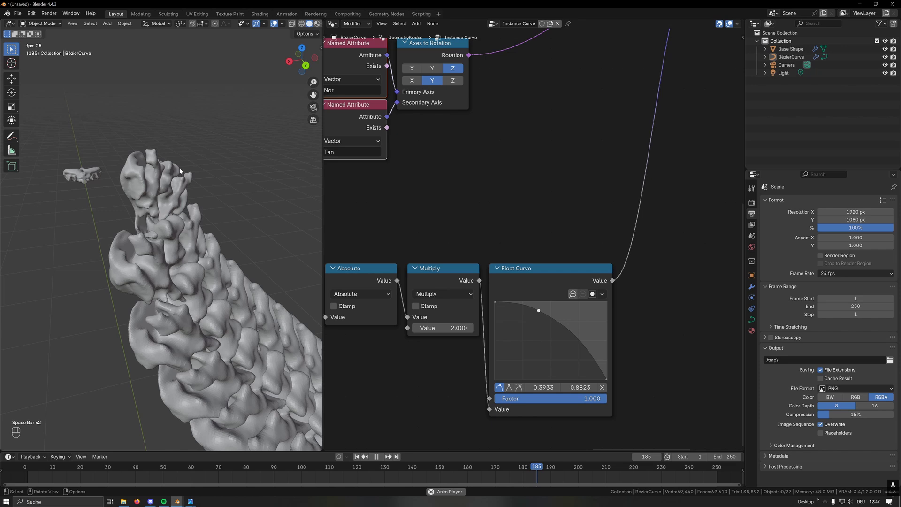
pyautogui.press('space')
pyautogui.press('space')
pyautogui.press('space')
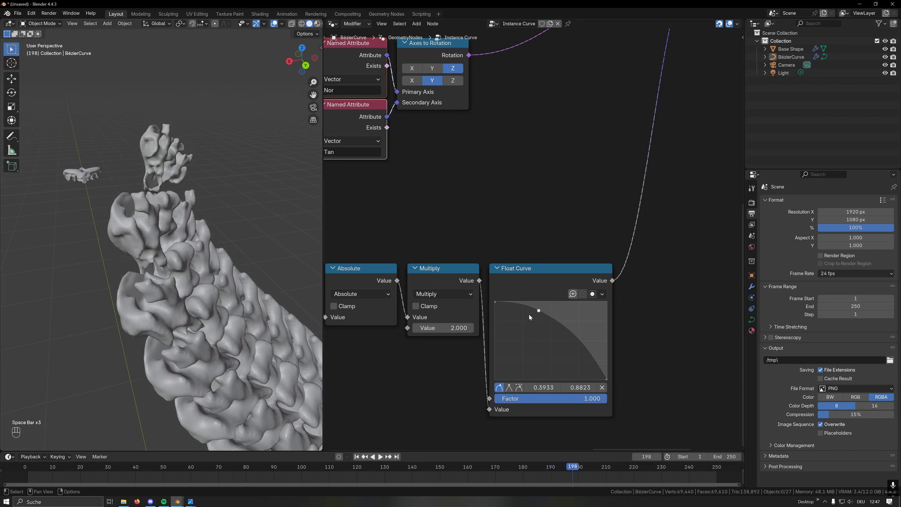
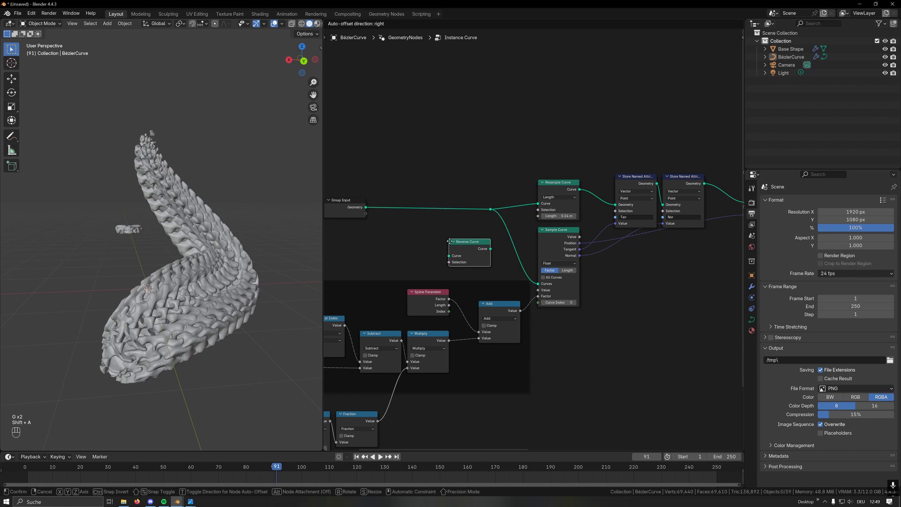
# Insert Reverse Curve after Group Input with its Selection exposed as a Boolean input, default off
pyautogui.click(360, 226)
pyautogui.moveTo(424, 212); pyautogui.dragTo(497, 231)
pyautogui.press('n')
pyautogui.click(669, 141)
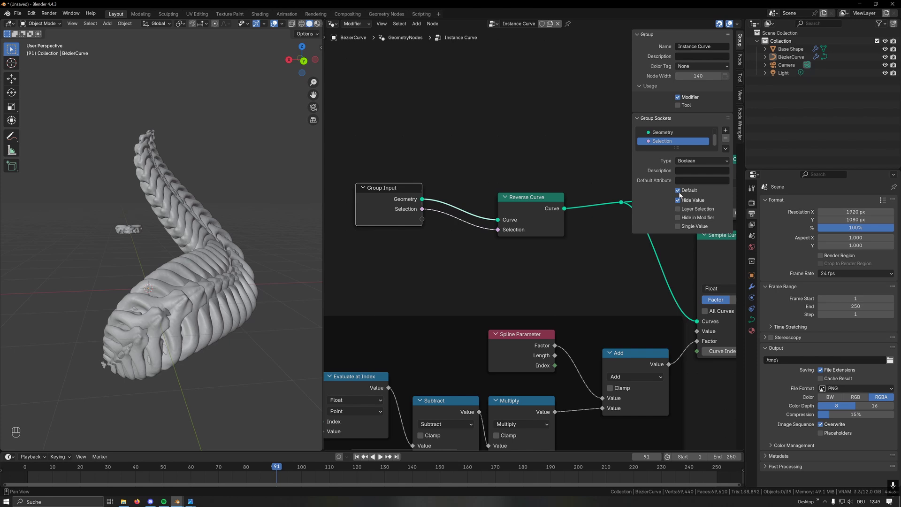
pyautogui.click(679, 192)
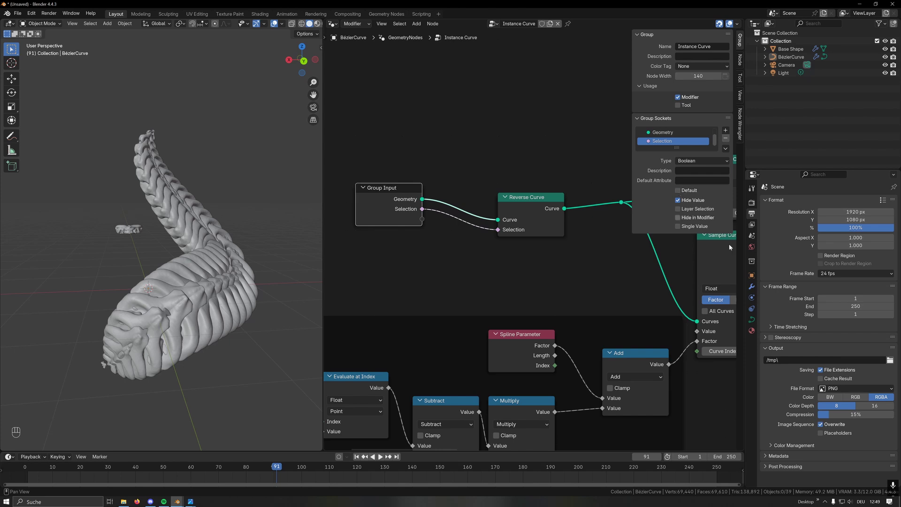
# Toggle the new reverse switch in the modifier panel during playback to verify it flips direction
pyautogui.click(751, 288)
pyautogui.press('space')
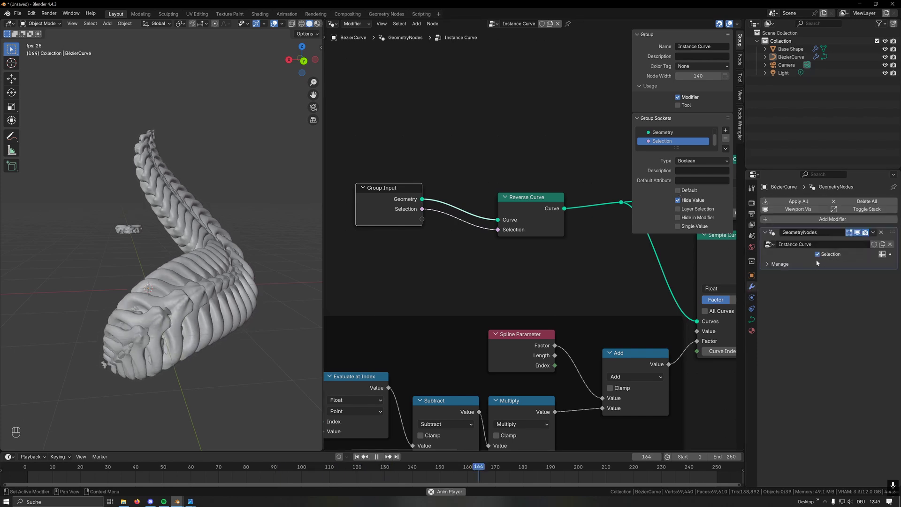
pyautogui.click(820, 256)
pyautogui.click(820, 256)
pyautogui.press('space')
# Thicken a curve point with Alt+S and store the sampled radius in a Float attribute Rad
pyautogui.press('n')
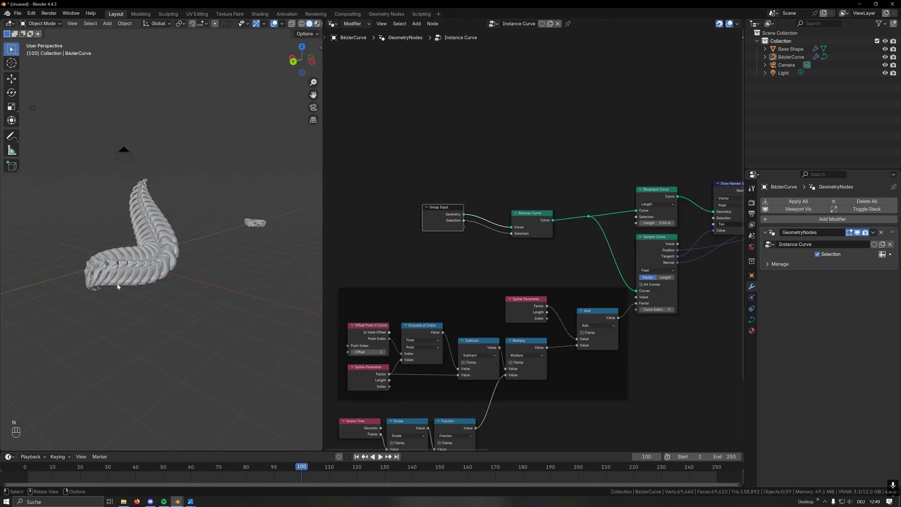
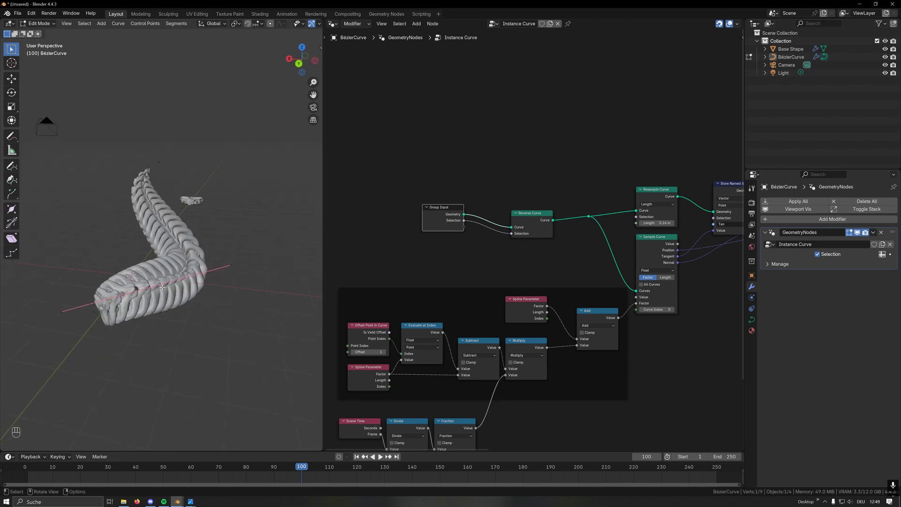
pyautogui.press('alt+s')
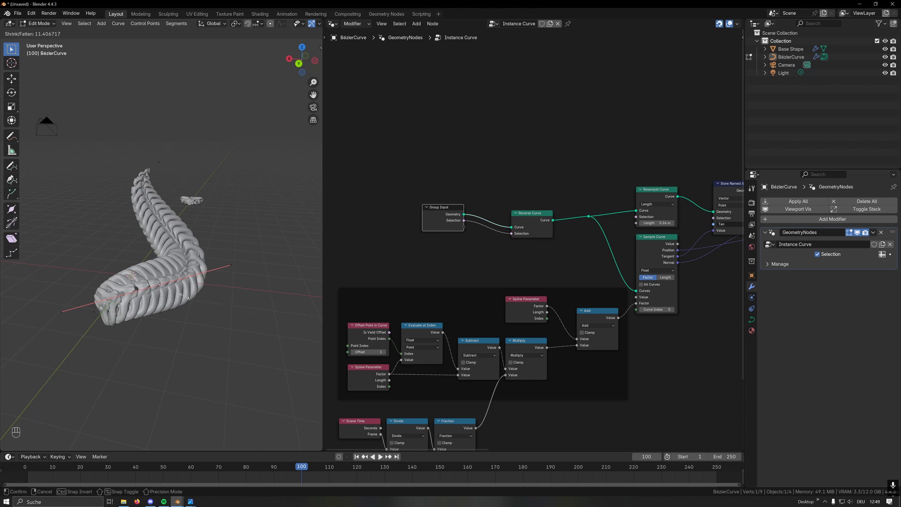
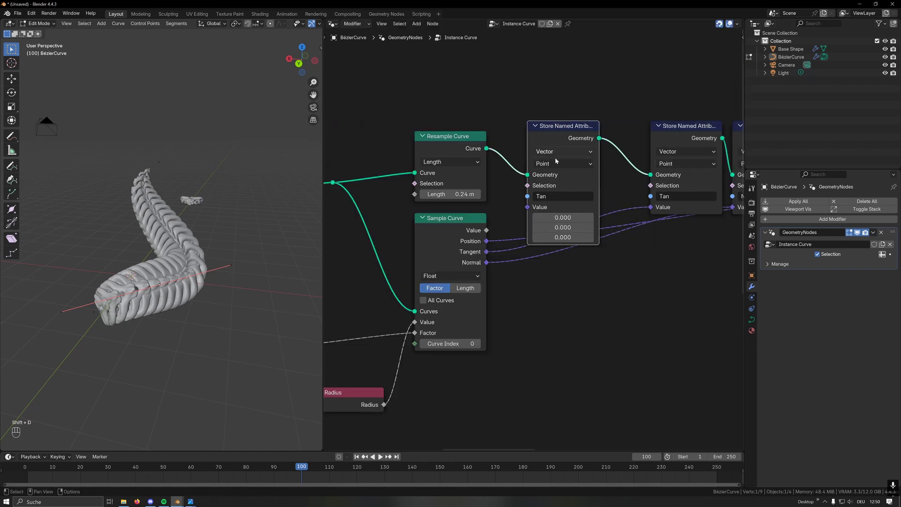
pyautogui.click(561, 145)
pyautogui.click(560, 154)
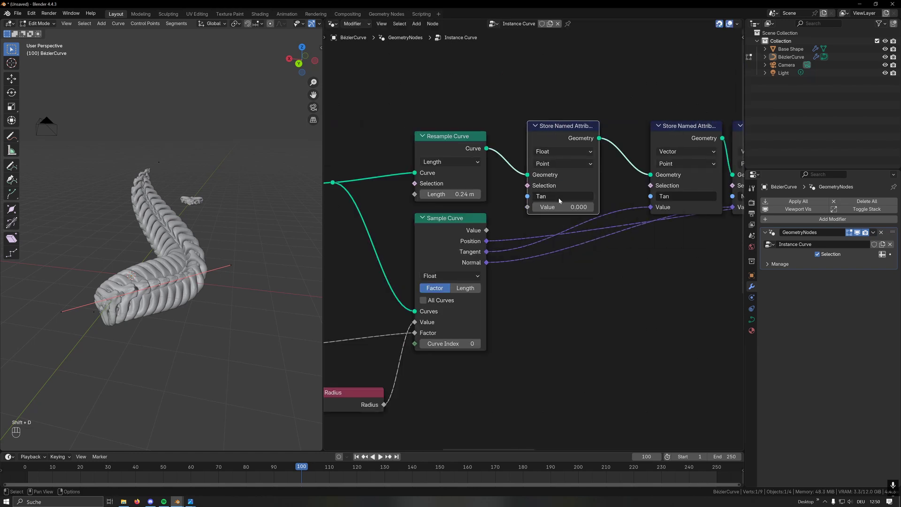
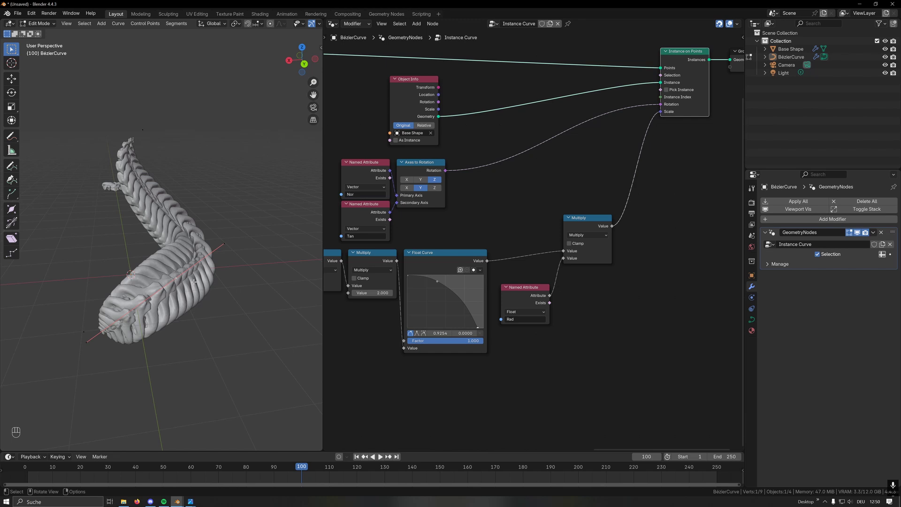
# Resize the curve radius at a point with Alt+S and twist its tilt with Ctrl+T
pyautogui.press('alt+s')
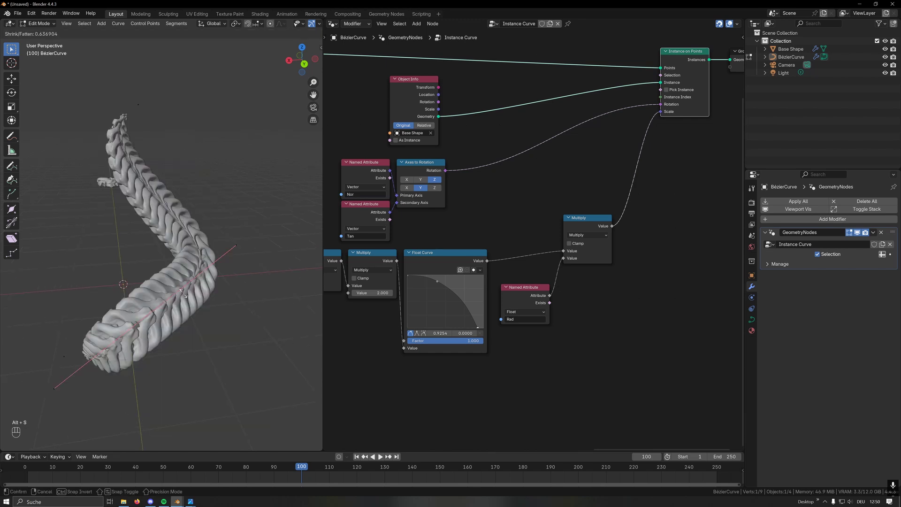
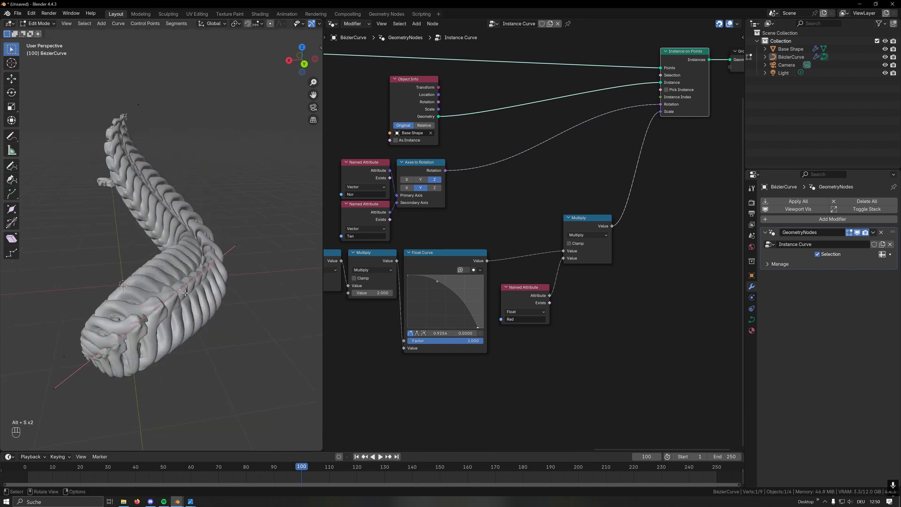
pyautogui.press('alt+s')
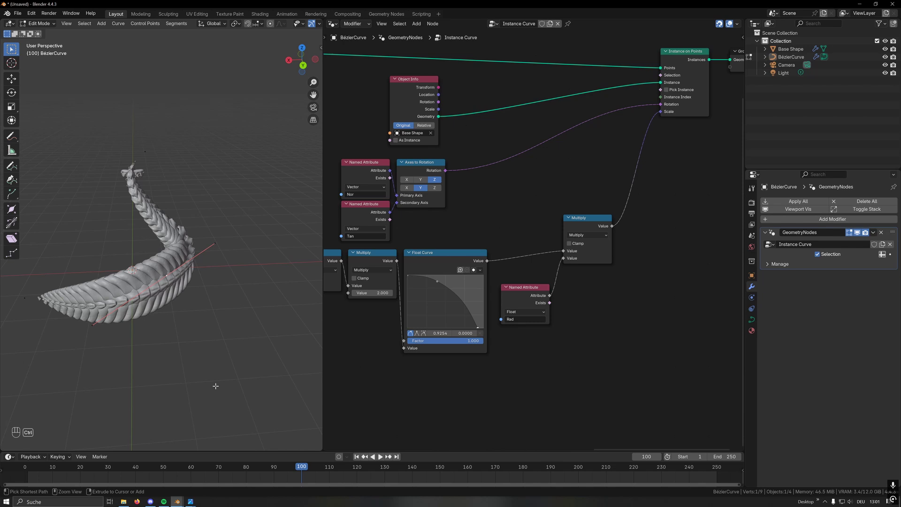
pyautogui.press('ctrl+t')
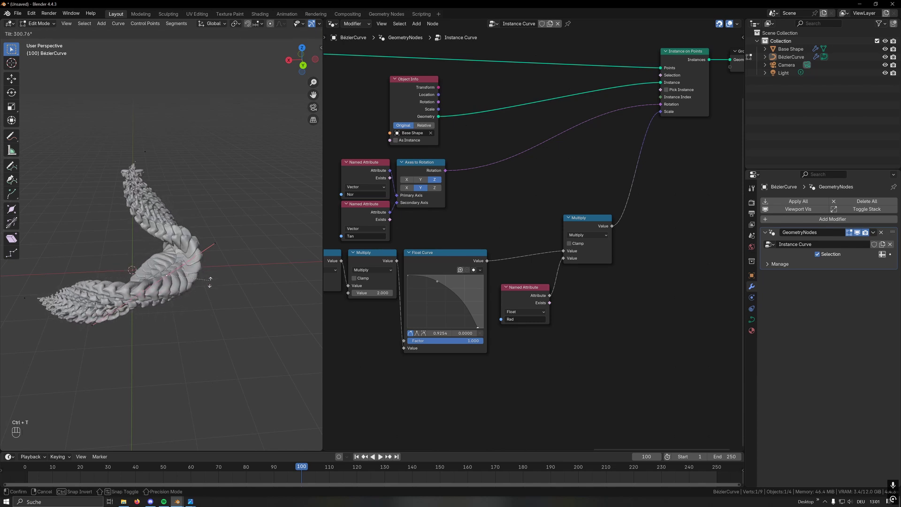